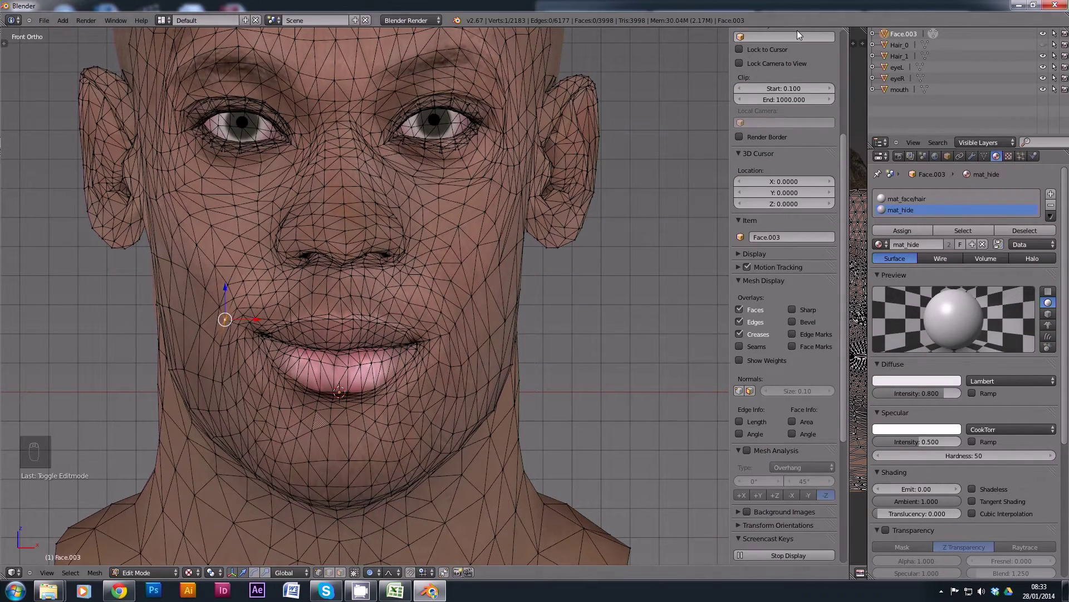
Step: Adjust the mouth-corner vertices and check them from an angle and the front
key(n)
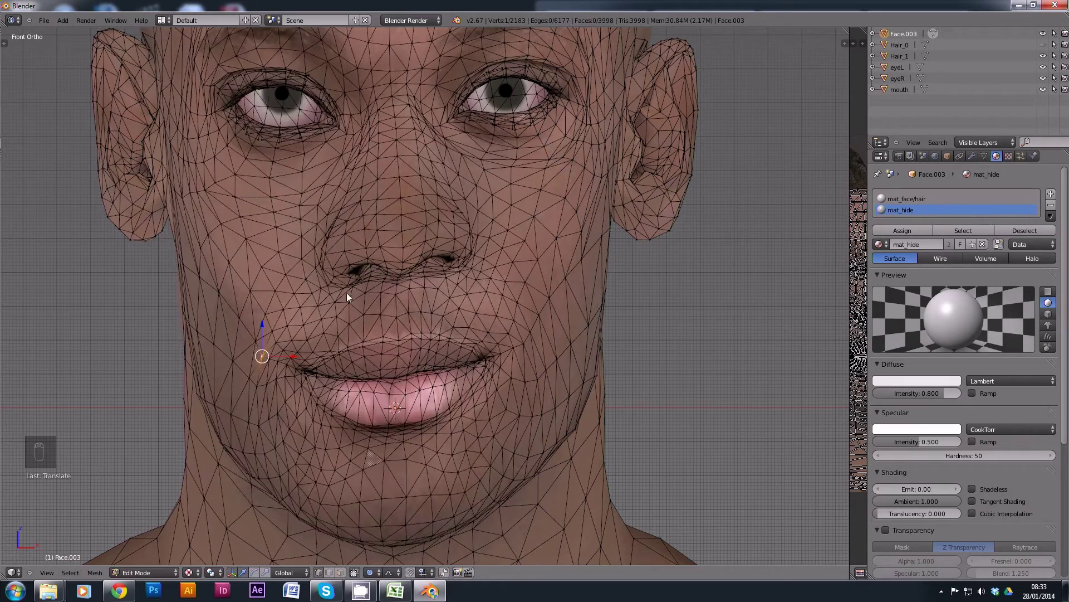
key(ctrl+z)
drag(265, 294, 265, 302)
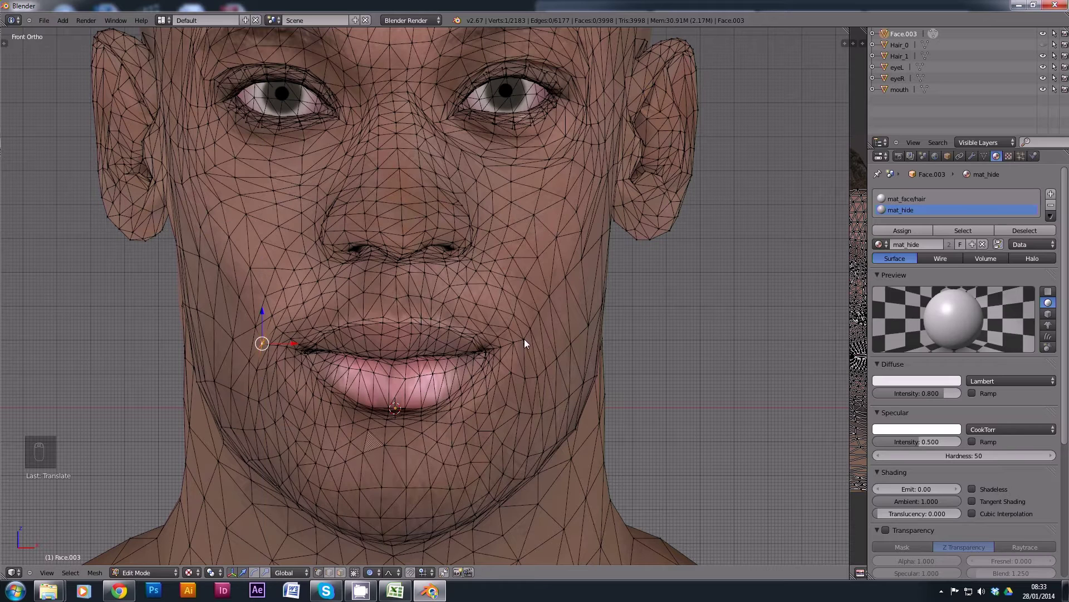
click(528, 342)
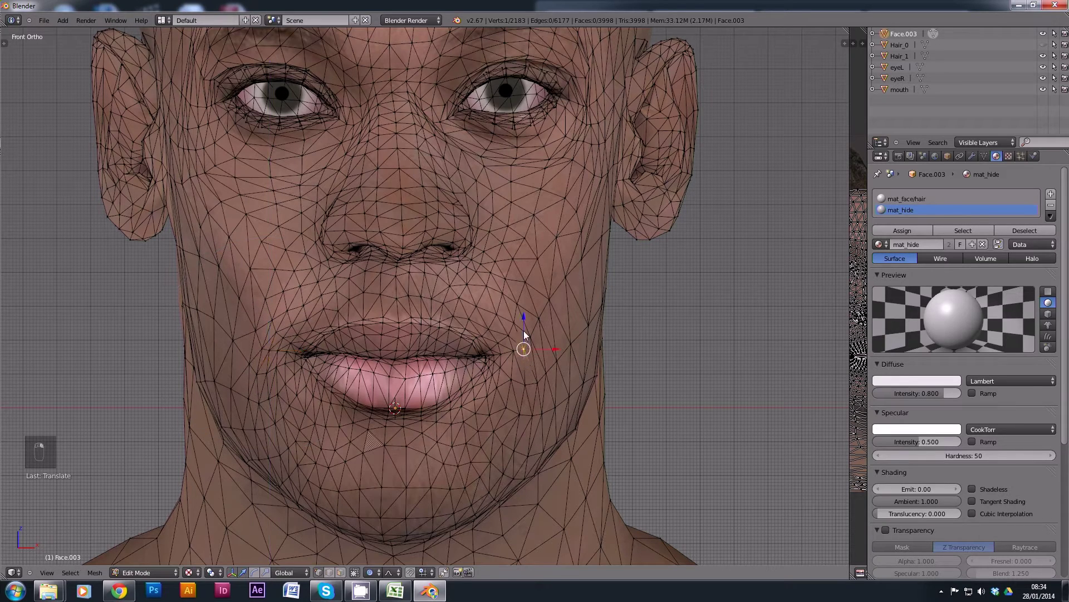
middle_click(478, 278)
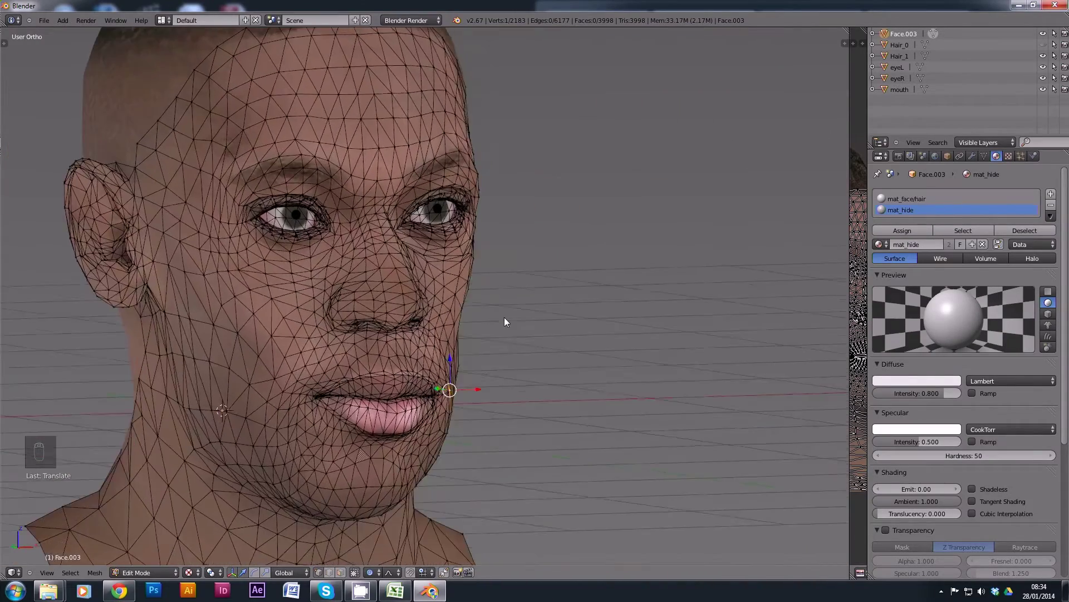
key(KP_1)
Step: Pull the lower lip edge into shape, then return to the textured head in Object Mode
drag(200, 403, 277, 387)
click(277, 387)
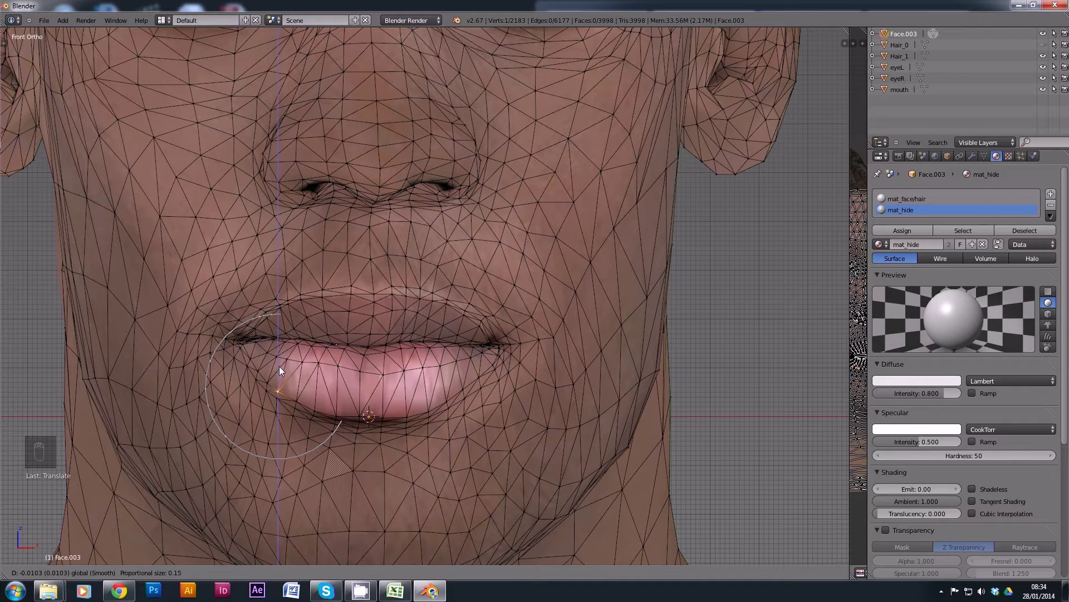
middle_click(282, 372)
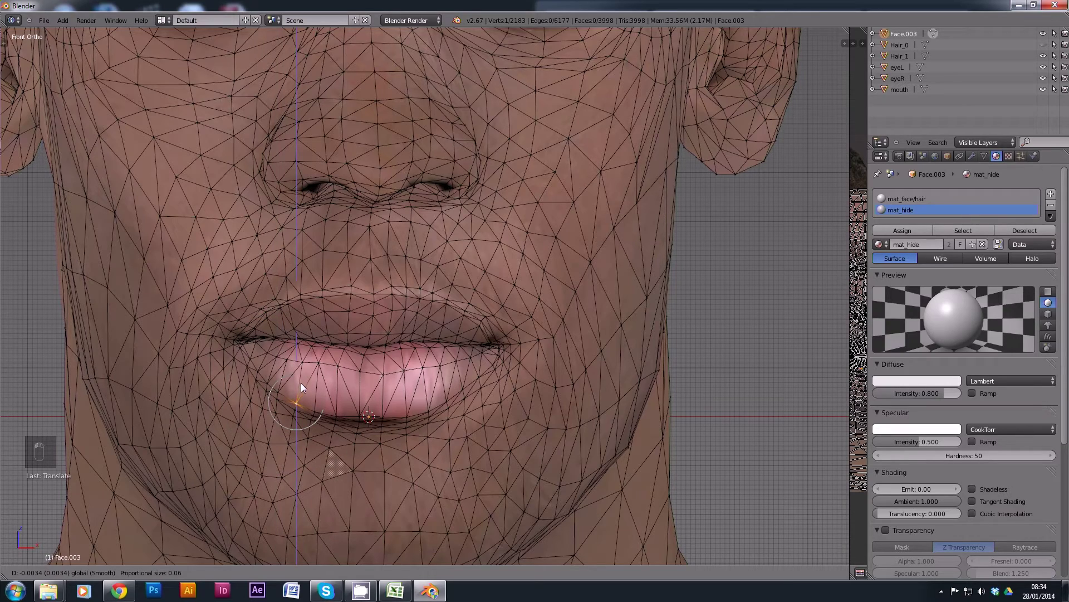
drag(414, 326, 146, 578)
key(a)
Step: Orbit around the textured head and settle on a straight front view of the face
key(a)
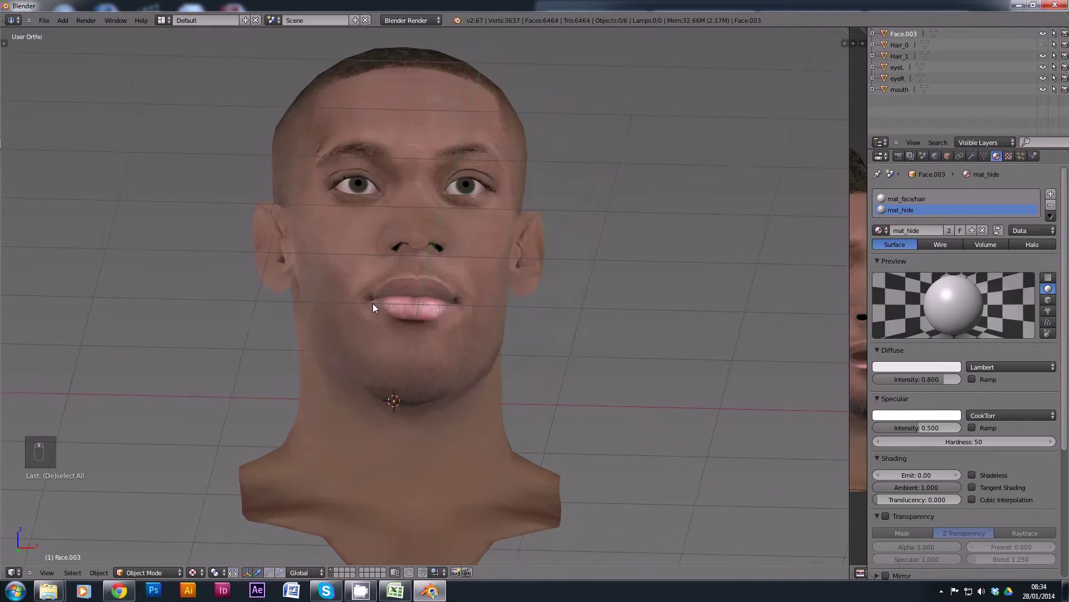
middle_click(366, 306)
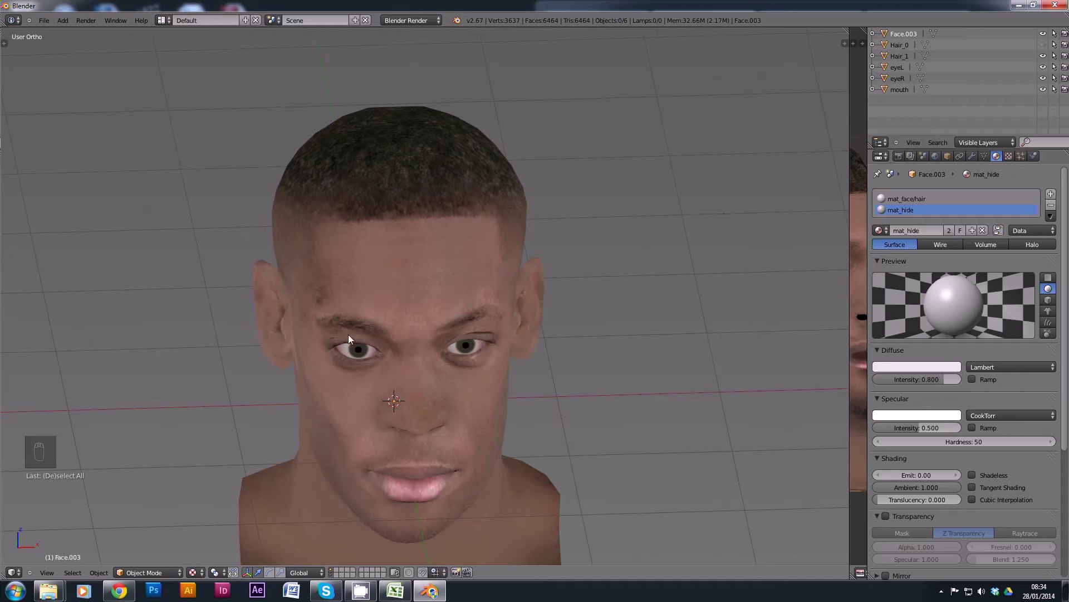
key(KP_1)
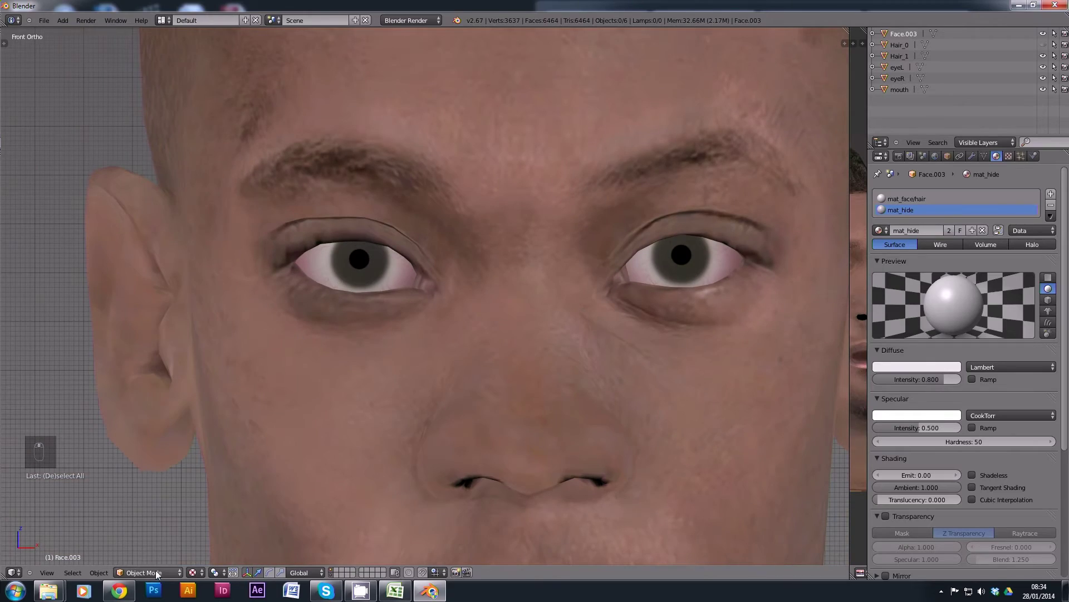
Step: Nudge the upper eyelid vertices and reshape the outer eye corner
drag(370, 239, 318, 213)
middle_click(318, 211)
drag(308, 203, 308, 181)
drag(308, 181, 312, 178)
drag(301, 196, 532, 283)
drag(304, 188, 532, 283)
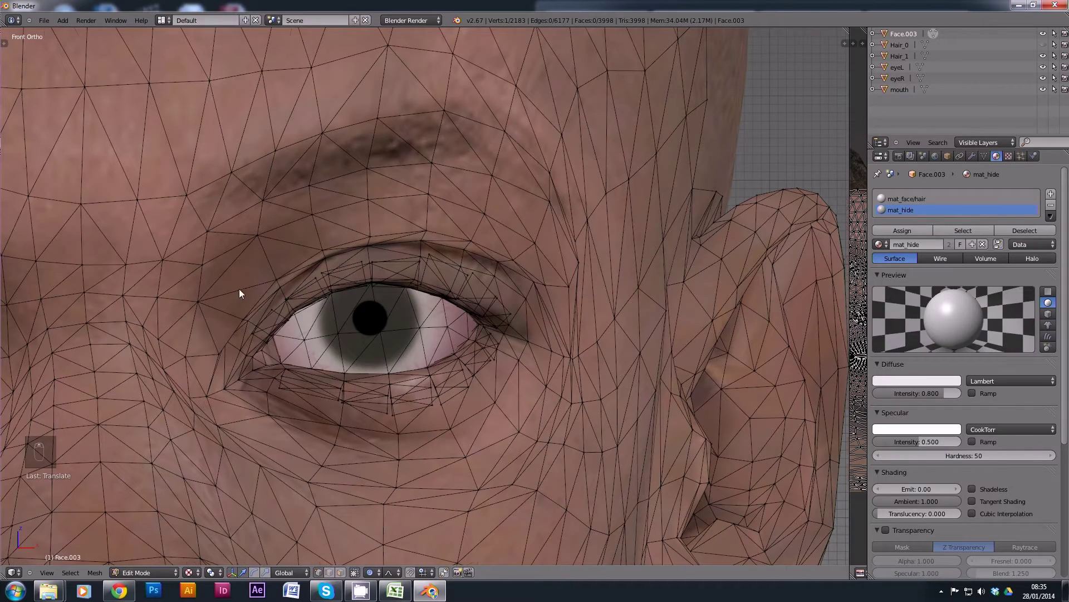
drag(332, 287, 389, 298)
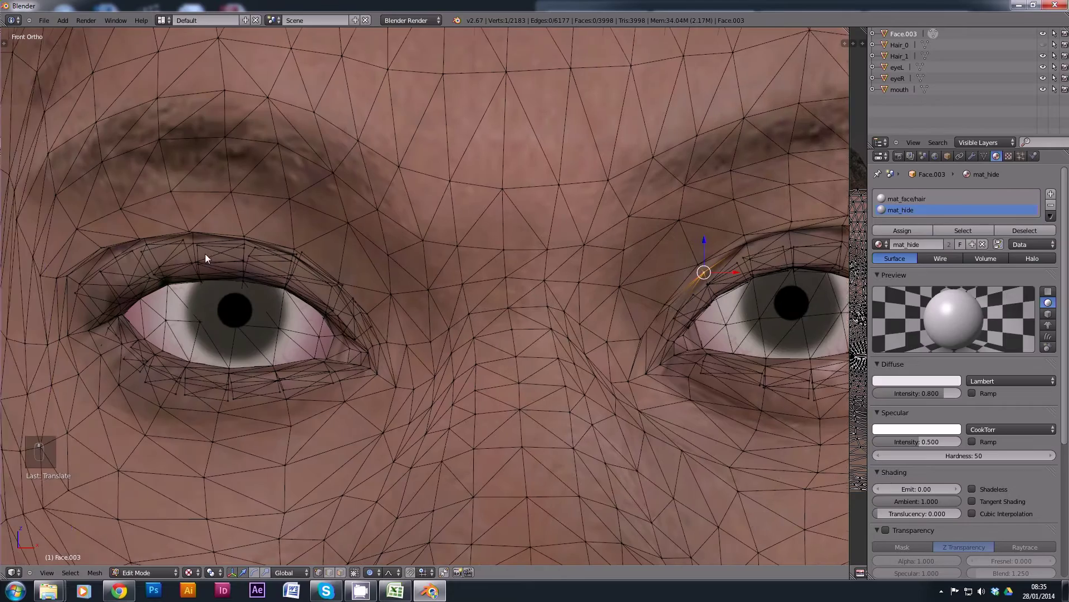
Step: Back in Object Mode, delete the Hair_1 object and view the head from the front with nothing selected
key(a)
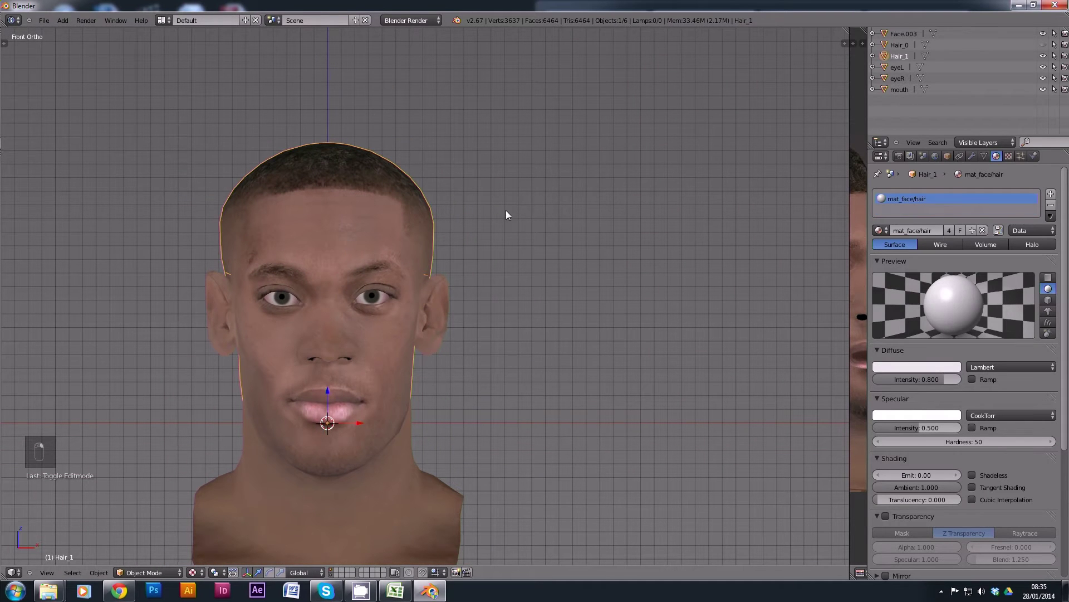
drag(500, 279, 490, 261)
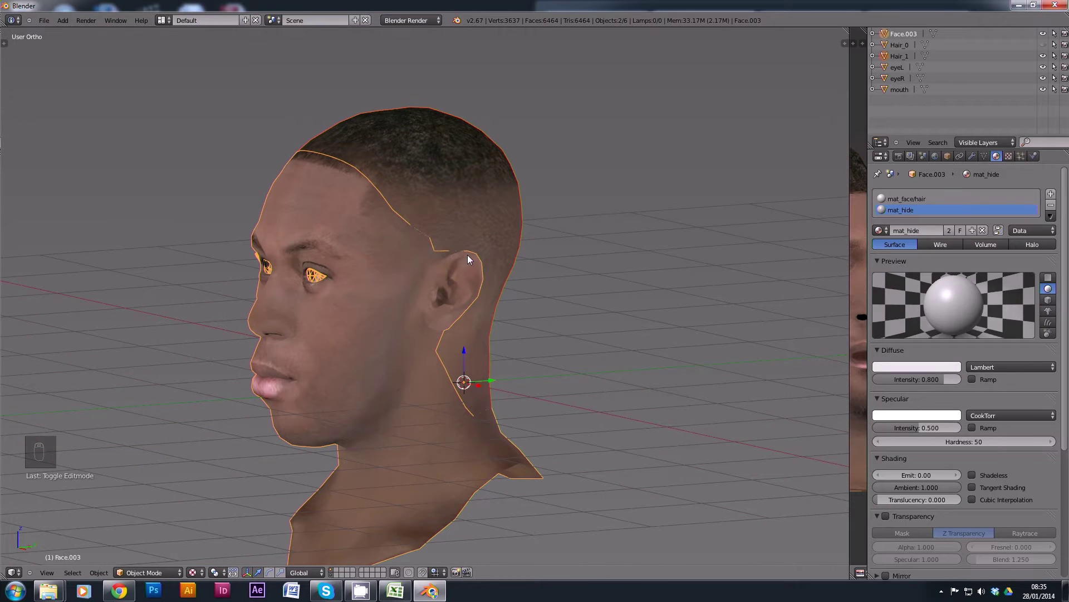
key(ctrl+j)
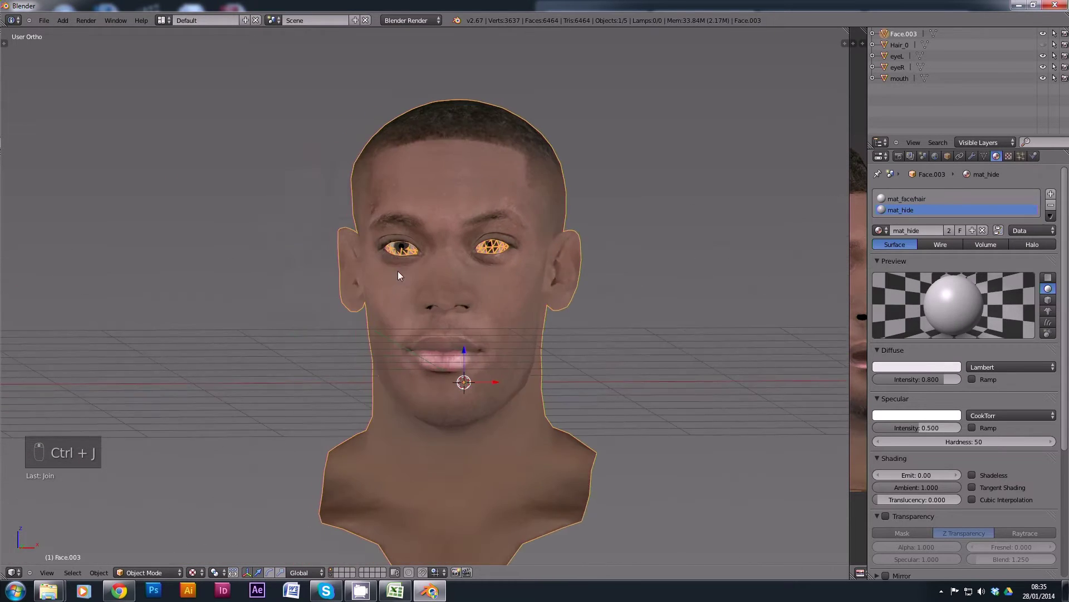
key(KP_1)
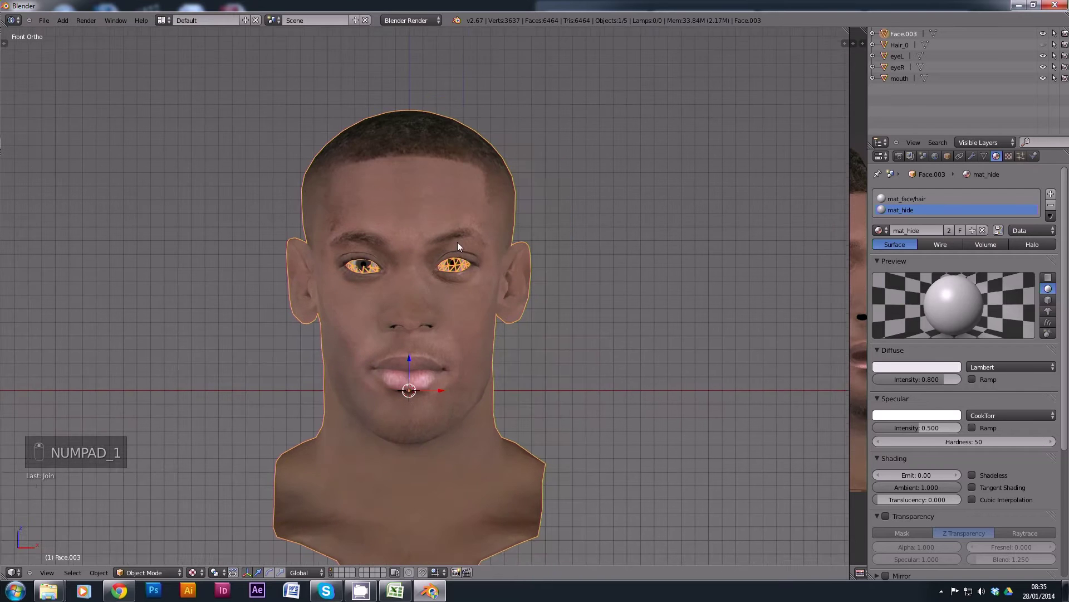
key(a)
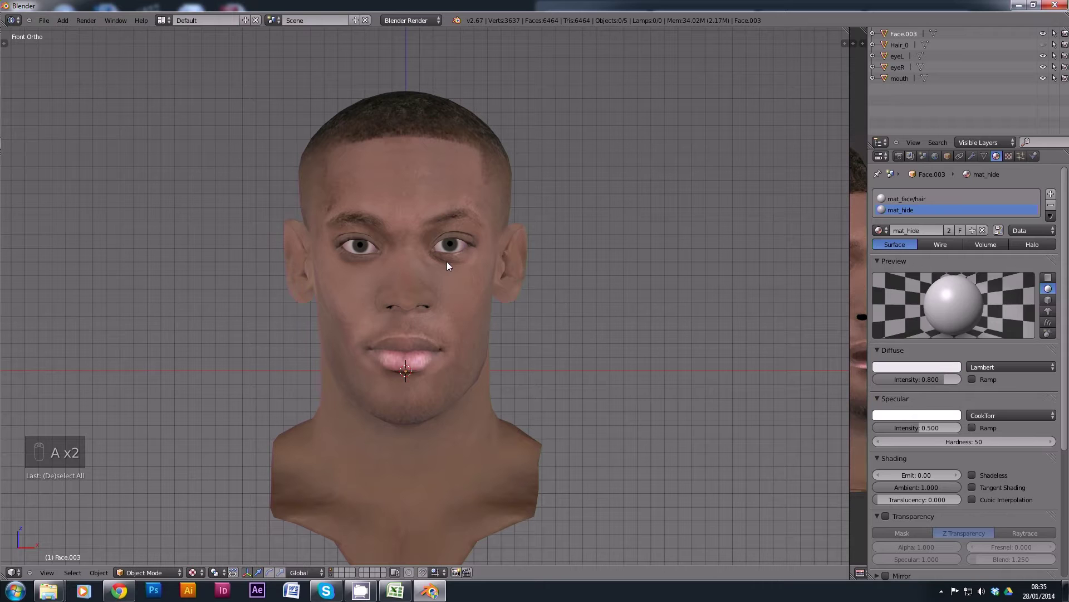
Step: Orbit the head to compare it against the footballer's reference photo
drag(410, 185, 562, 281)
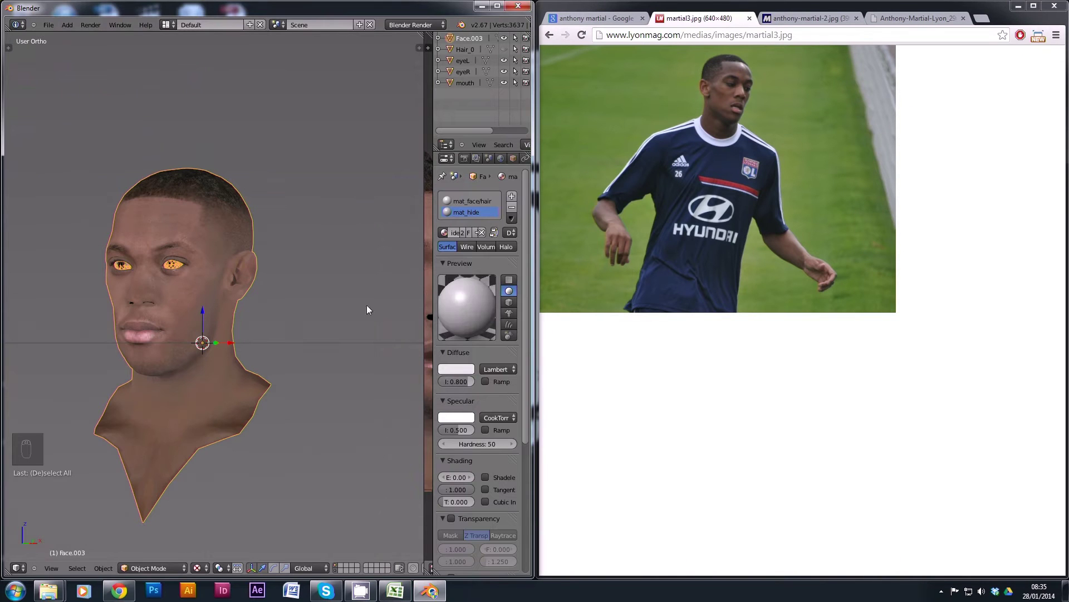
drag(184, 254, 291, 233)
middle_click(288, 244)
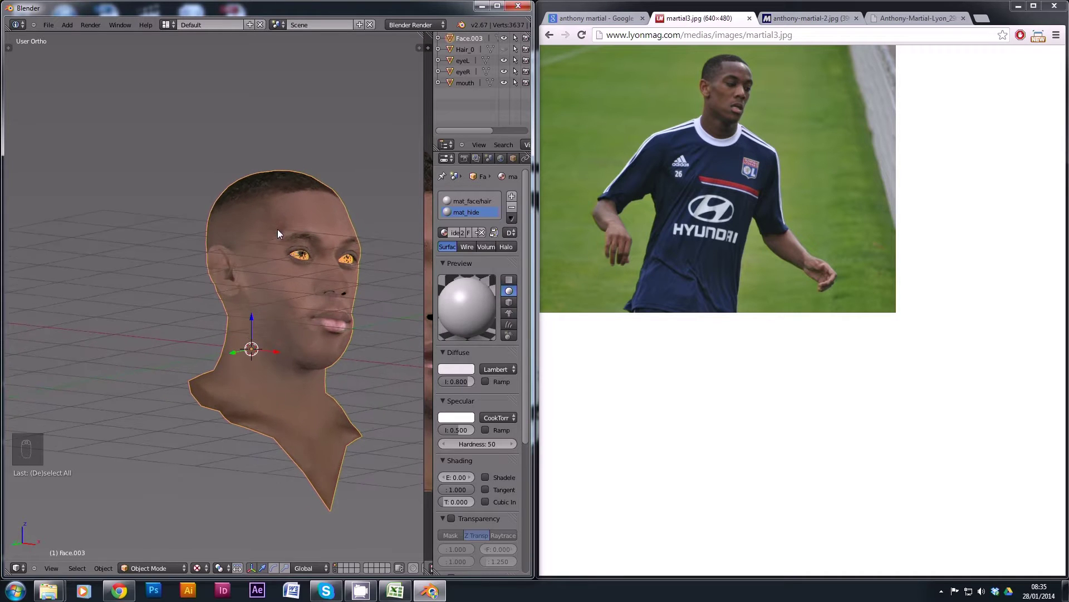
middle_click(342, 236)
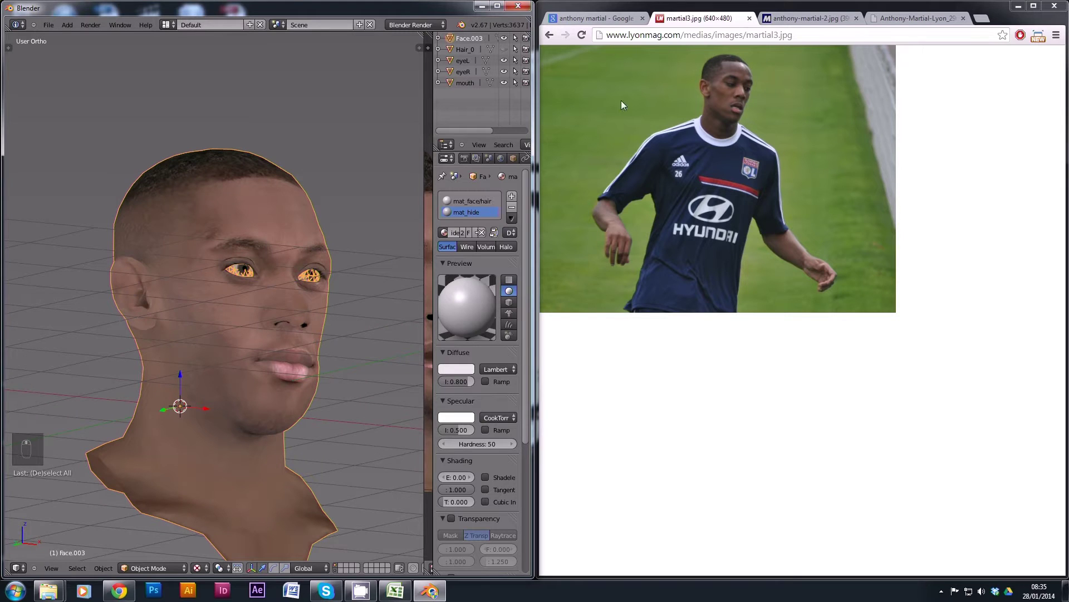
Step: Move the selected forehead vertices to match the photo and orbit to check the shape
drag(309, 290, 289, 238)
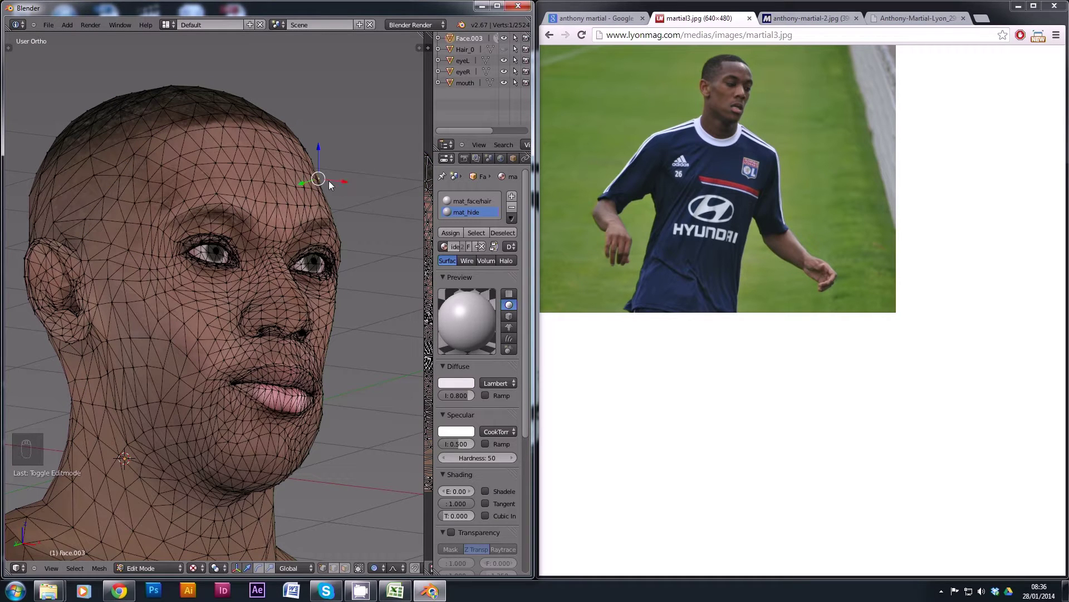
key(KP_1)
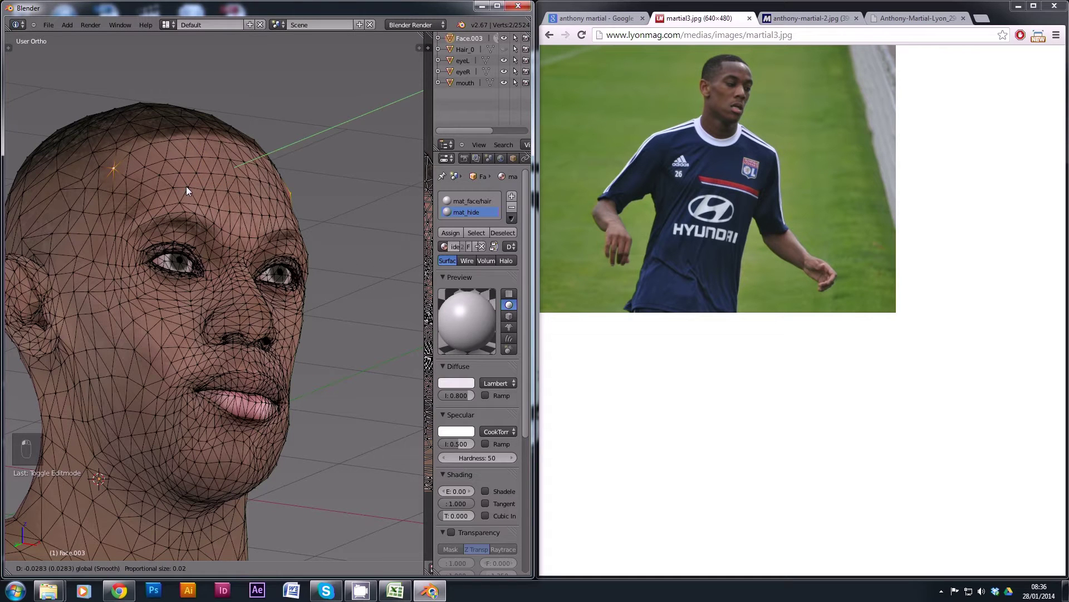
key(ctrl+z)
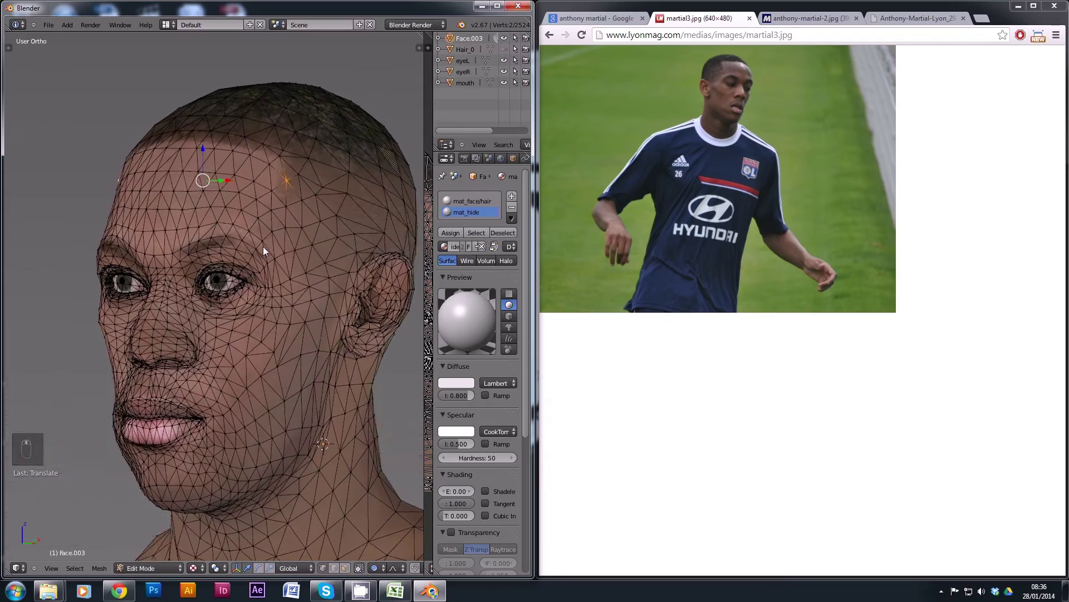
middle_click(279, 241)
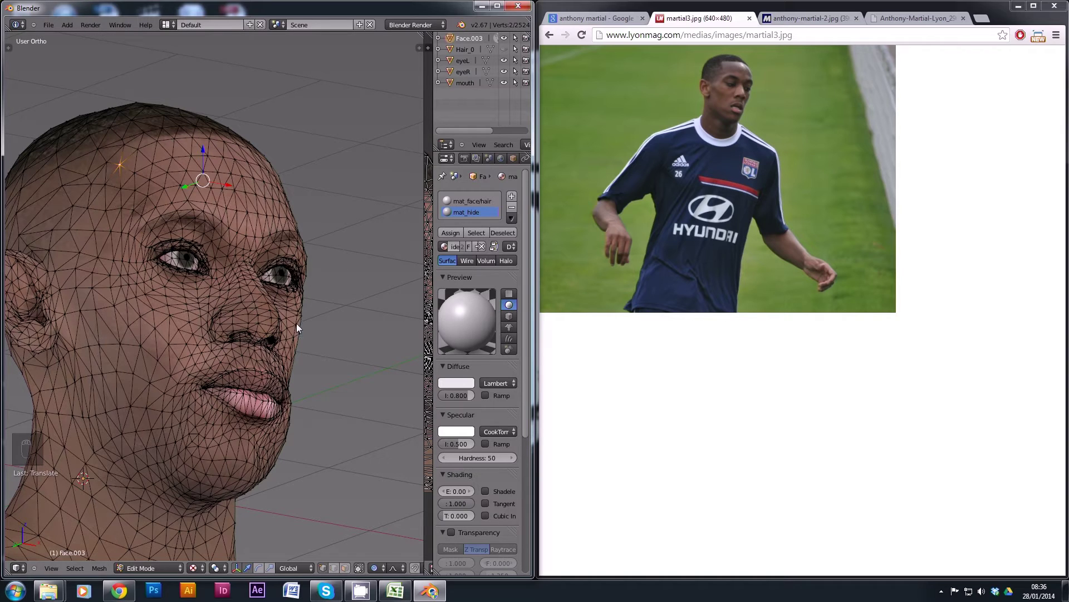
Step: Pull the cheek vertices with a soft proportional falloff, checking from the side
click(300, 342)
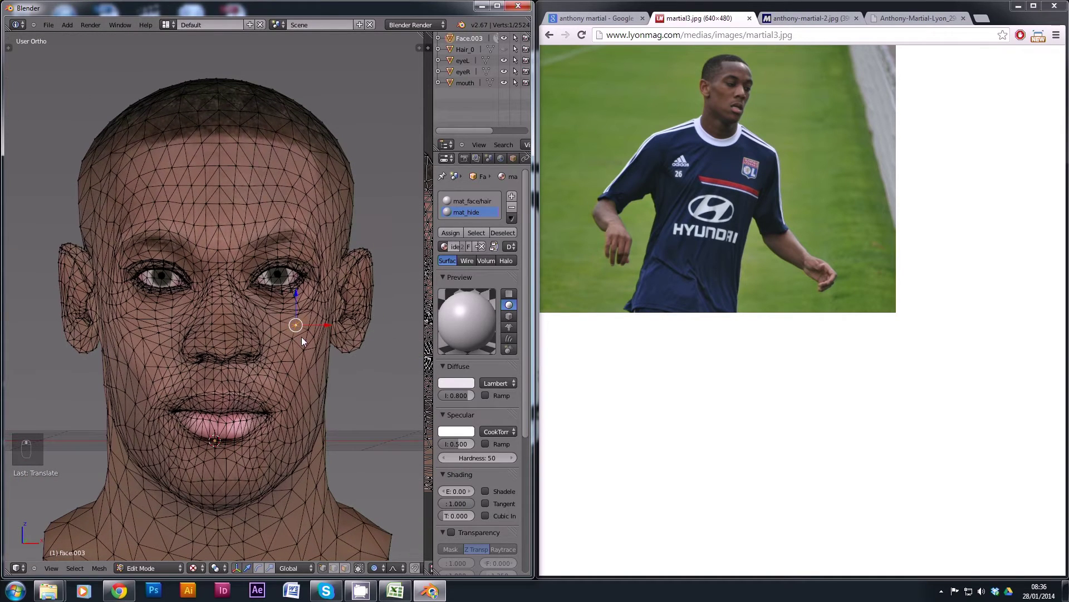
key(KP_1)
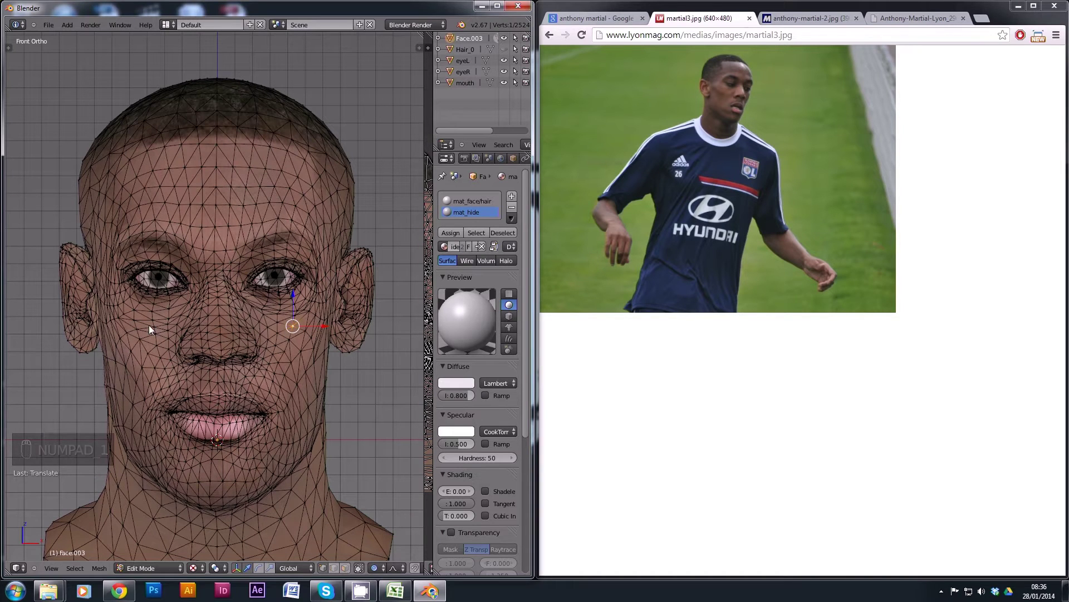
drag(155, 332, 238, 311)
middle_click(232, 316)
drag(231, 315, 231, 321)
middle_click(232, 321)
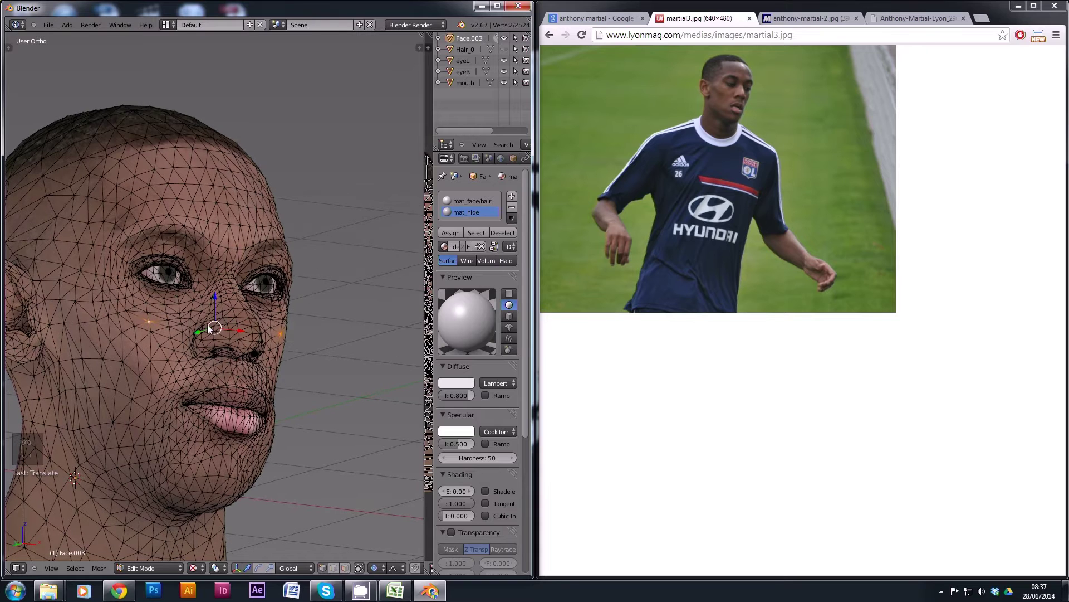
drag(201, 340, 205, 338)
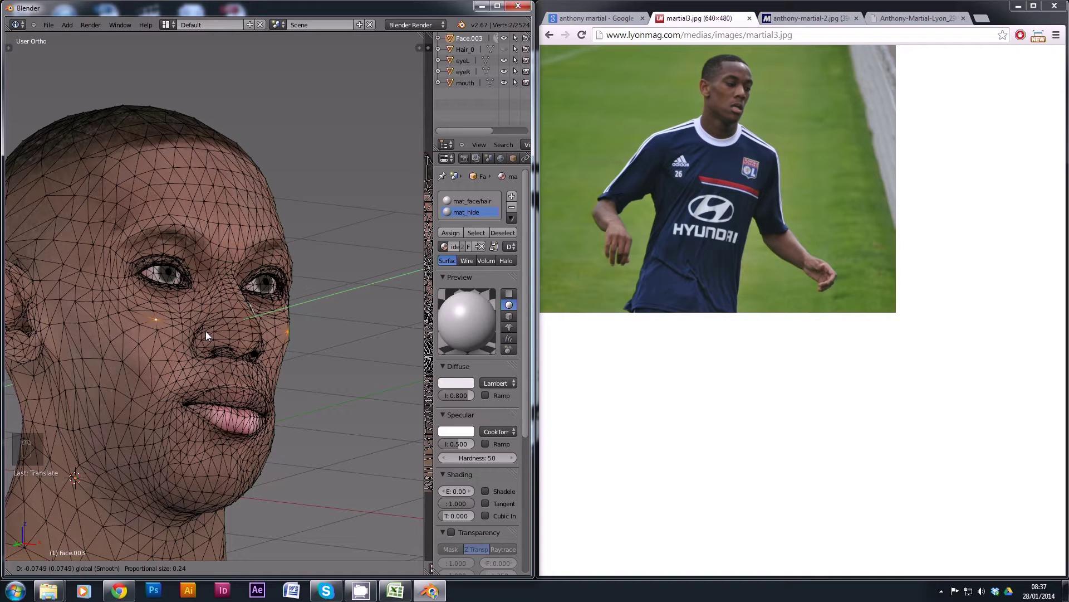
middle_click(378, 302)
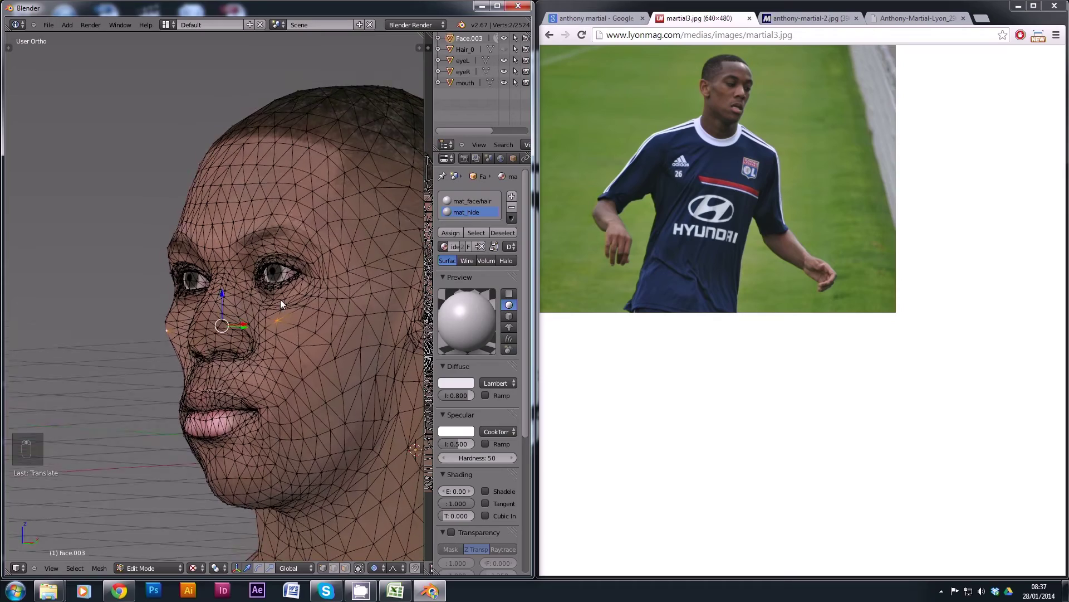
key(ctrl+z)
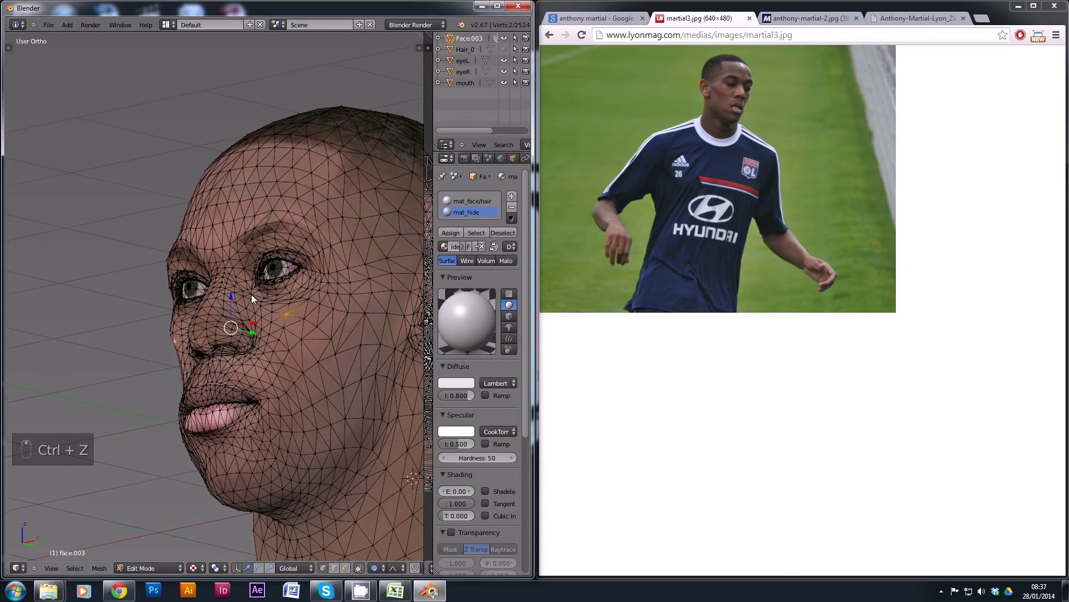
Step: Nudge the vertices under the eye and beside it to refine the cheek and temple shape
drag(298, 329, 272, 335)
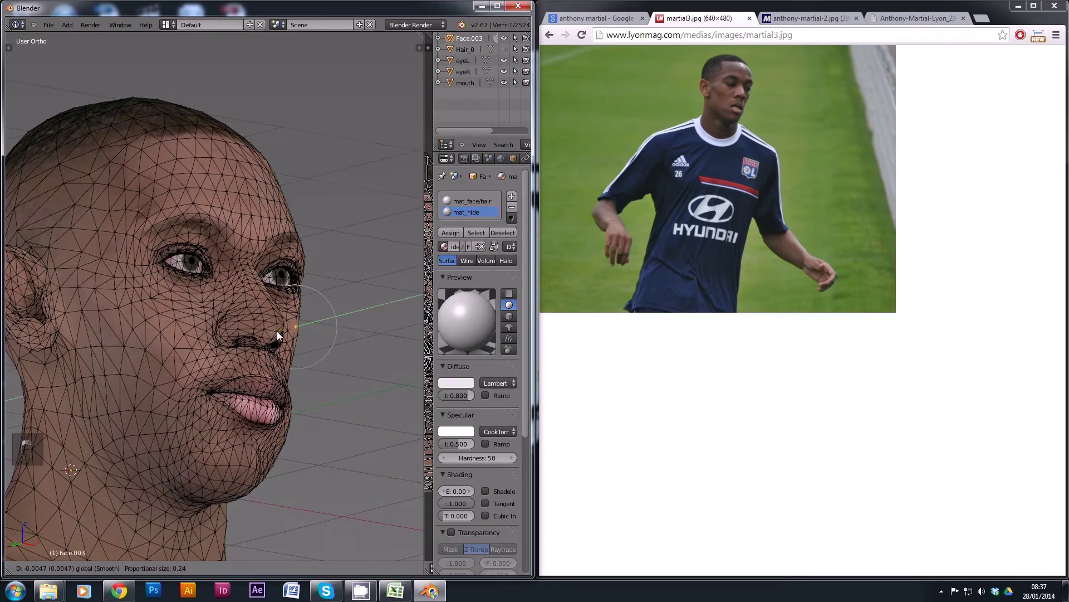
middle_click(335, 322)
click(278, 318)
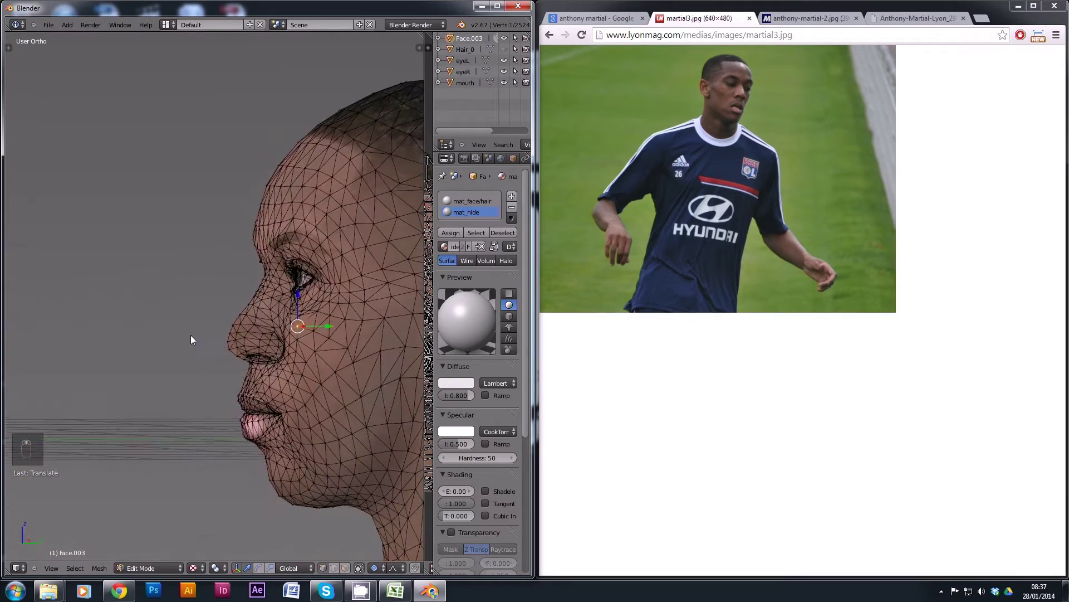
middle_click(340, 348)
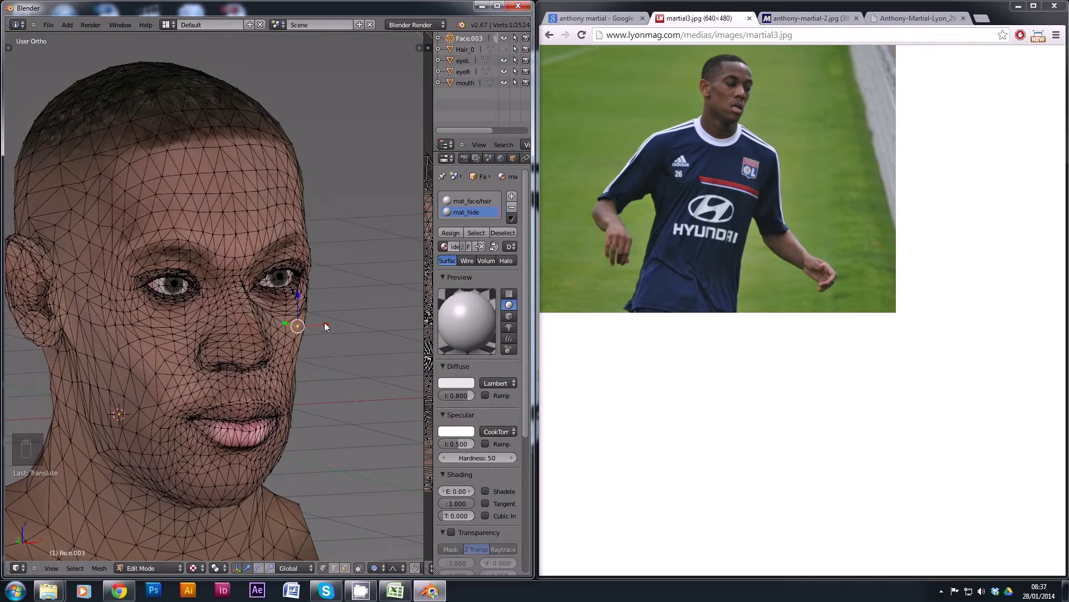
drag(328, 329, 330, 329)
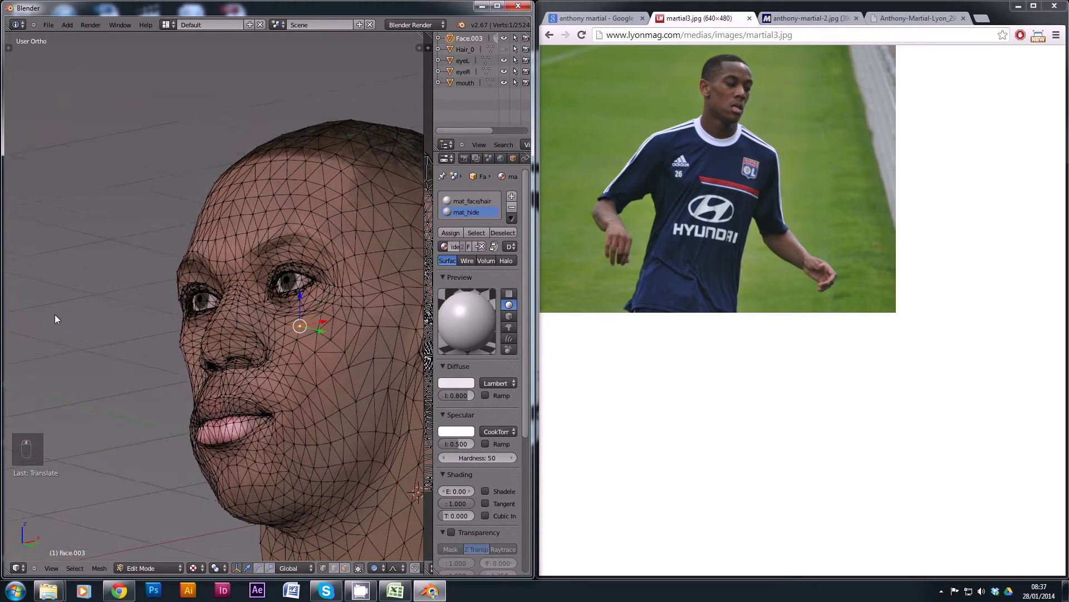
drag(56, 319, 200, 362)
click(200, 362)
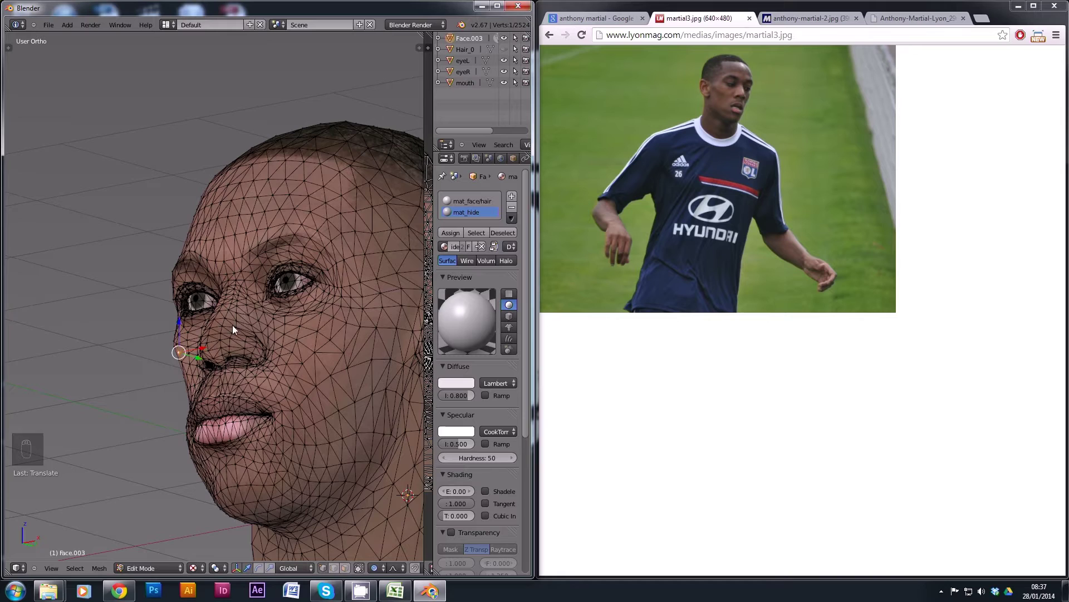
right_click(188, 448)
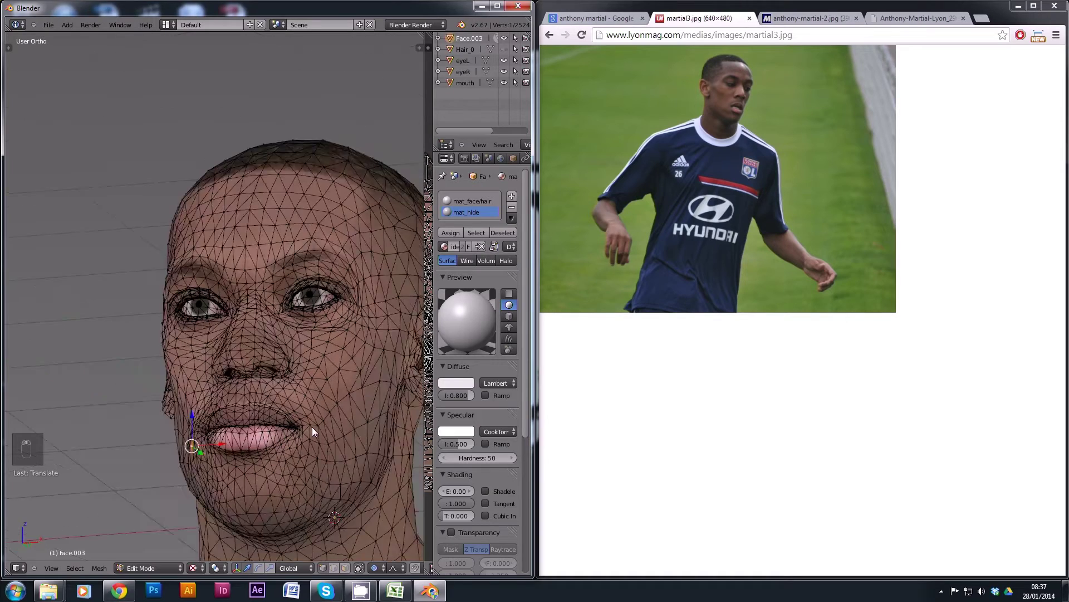
middle_click(381, 424)
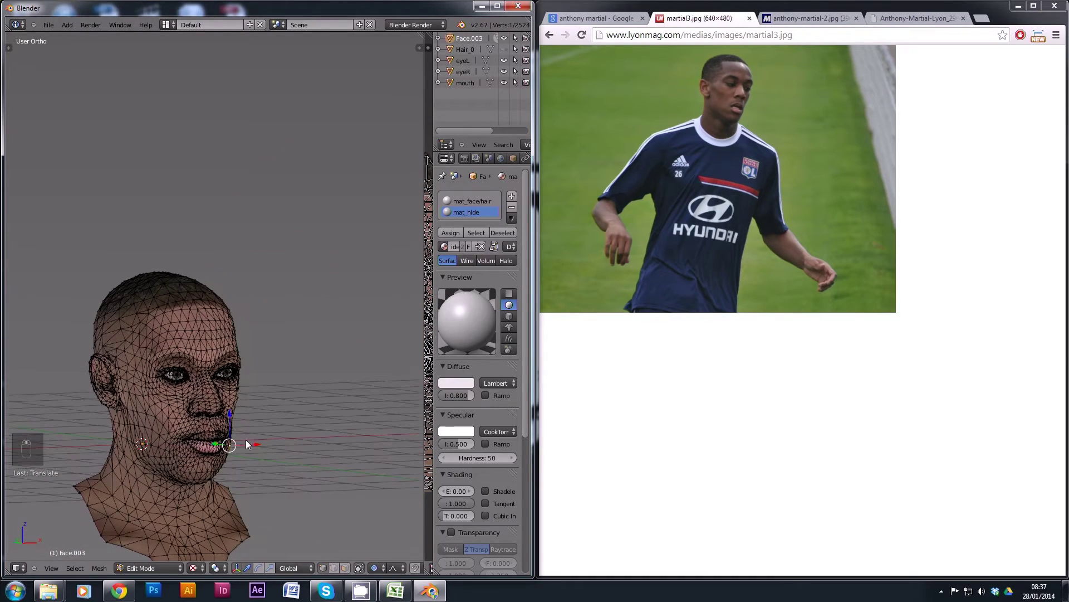
Step: Leave Edit Mode and inspect the textured head from several angles and distances
drag(151, 569, 167, 358)
key(a)
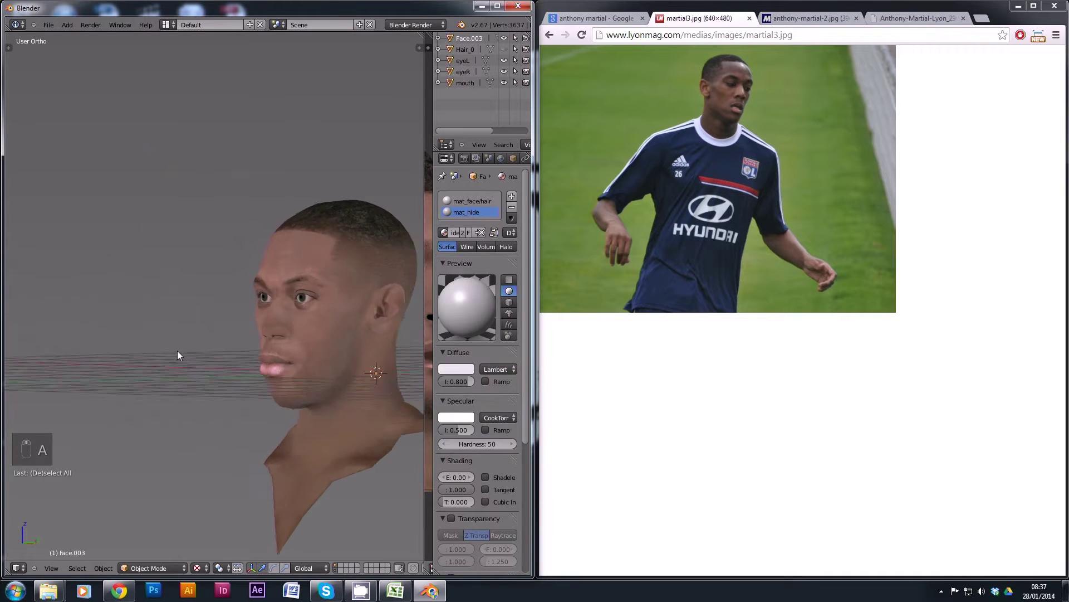
middle_click(252, 344)
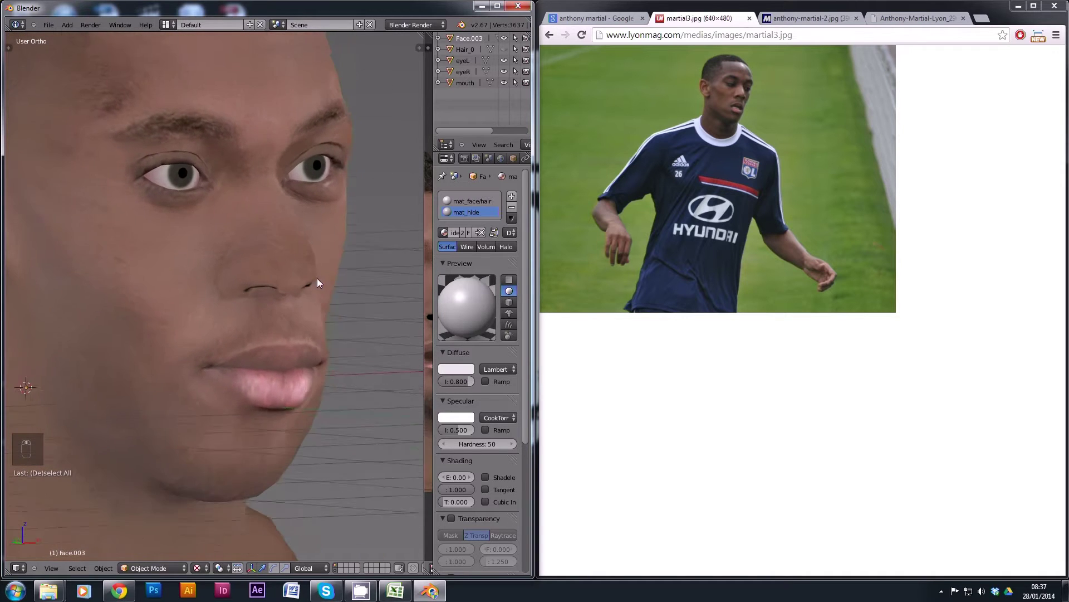
middle_click(276, 269)
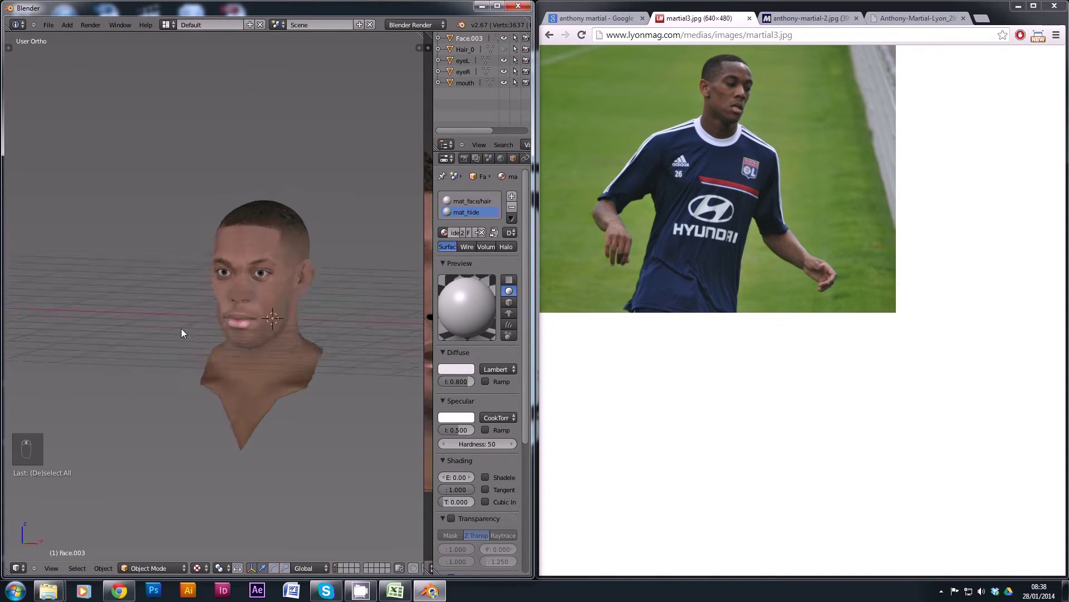
drag(254, 319, 290, 331)
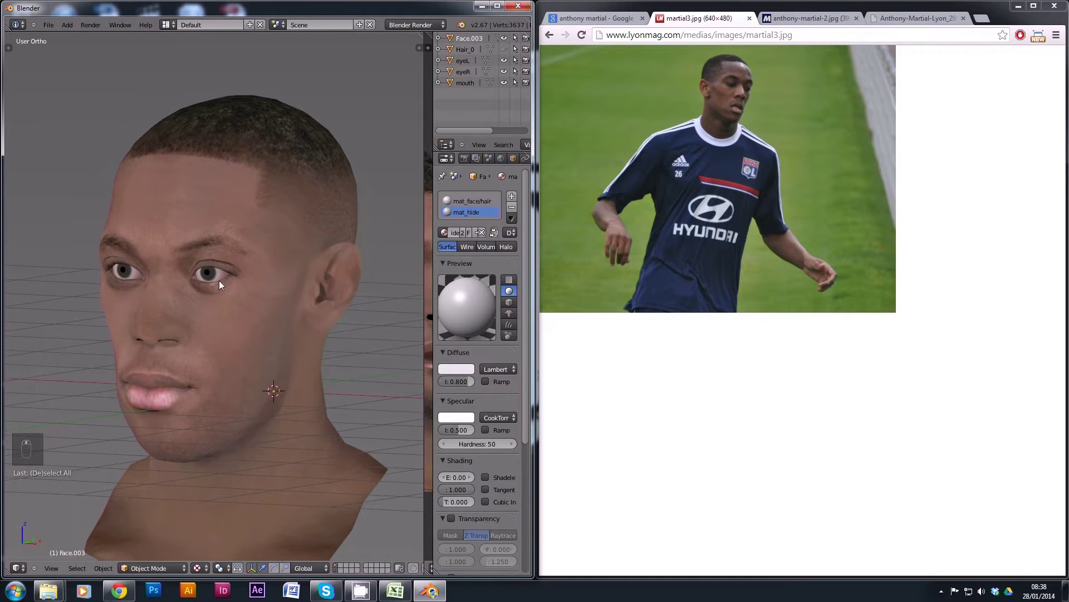
drag(224, 288, 226, 310)
click(227, 311)
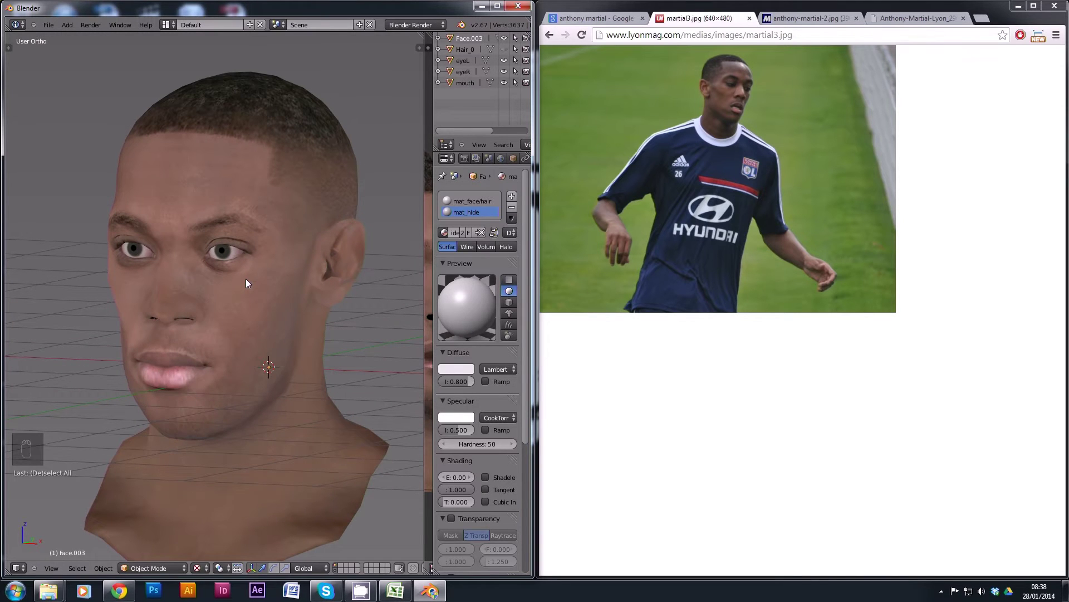
middle_click(248, 283)
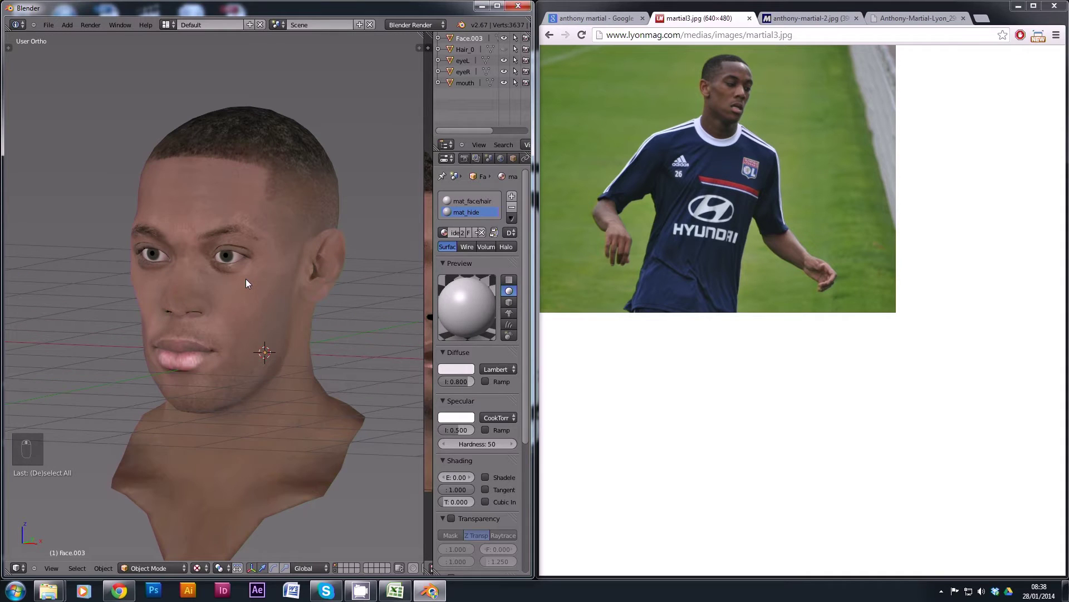
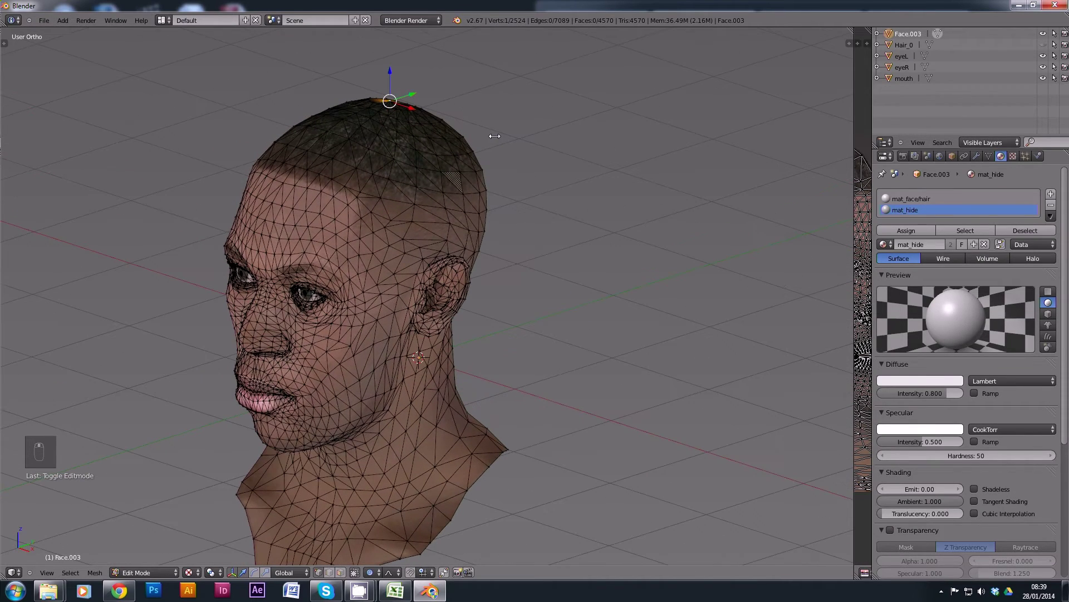
Step: Select the connected scalp and sideburn region and bring up the Separate options
key(ctrl+l)
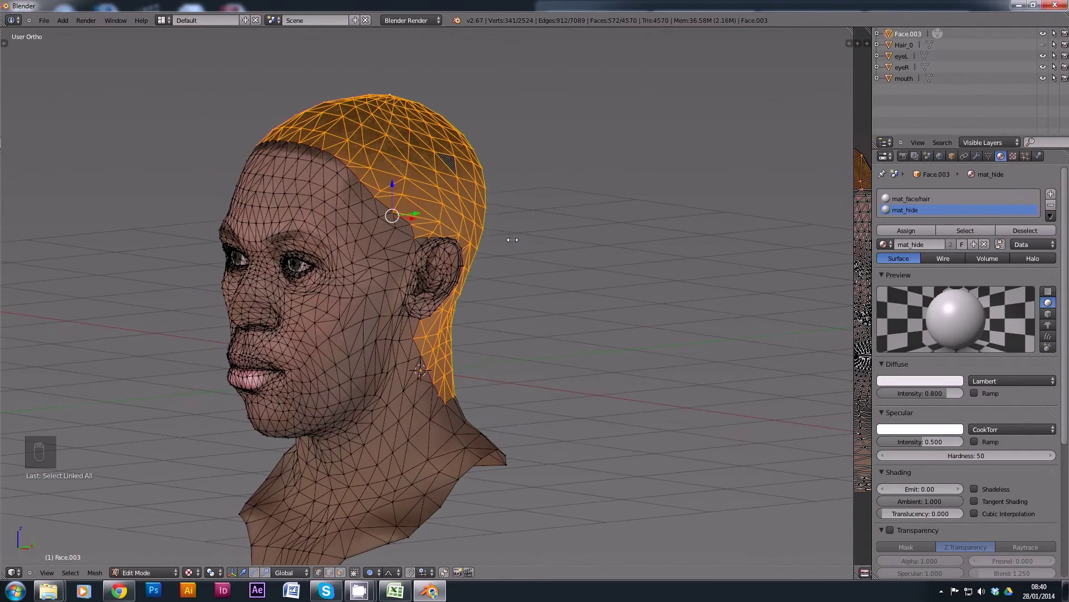
key(p)
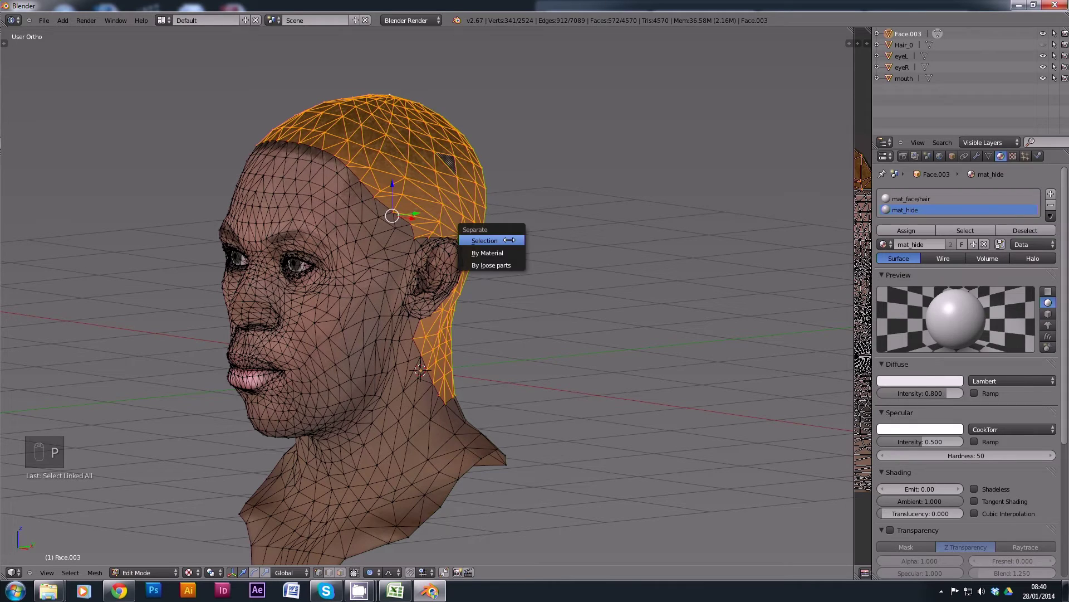
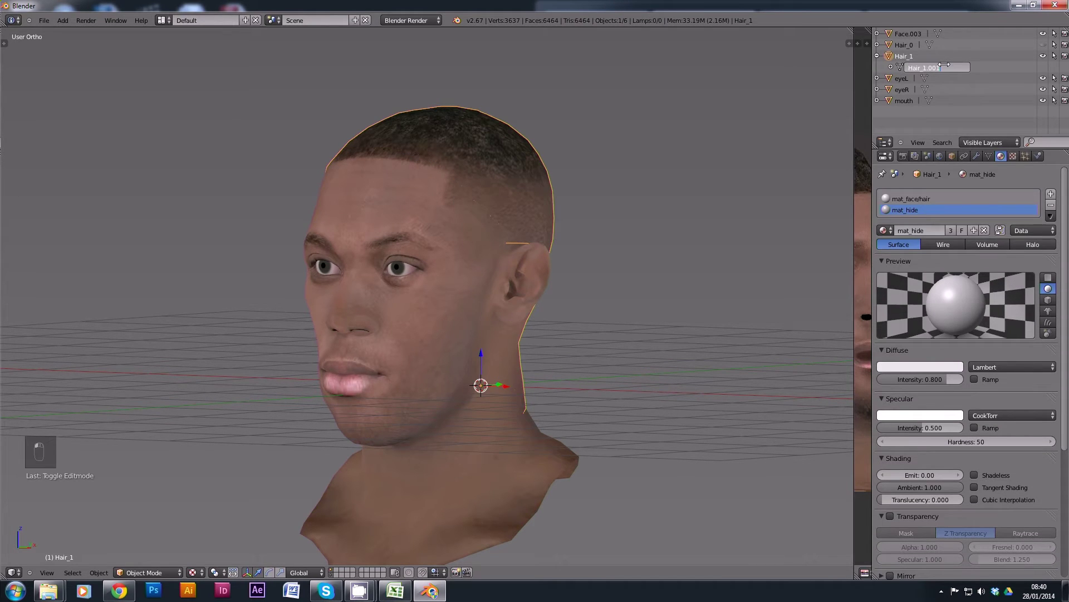
Step: Confirm the new Hair_1 object's name and return to Object Mode
key(BackSpace)
key(BackSpace)
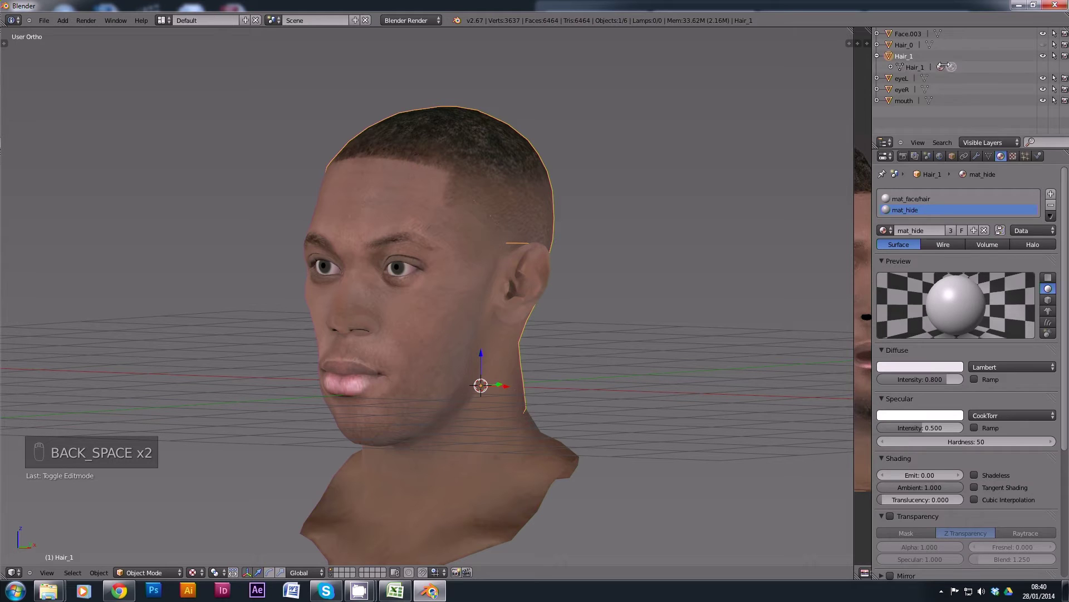
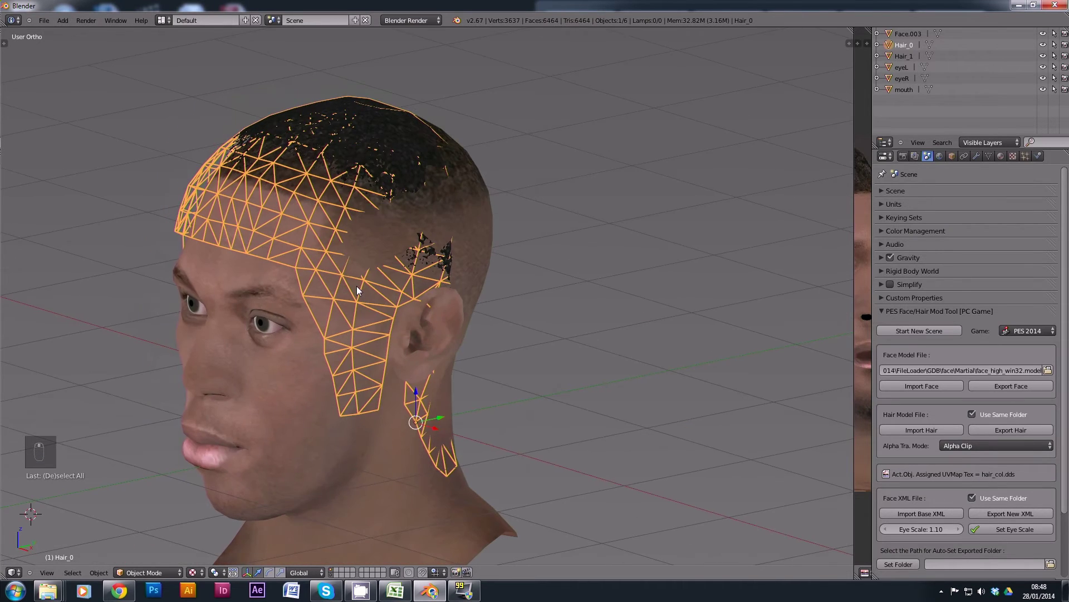
Step: From the front view, reshape Hair_0 and pull the right-temple hair edge inward onto the head
key(KP_1)
drag(323, 247, 170, 542)
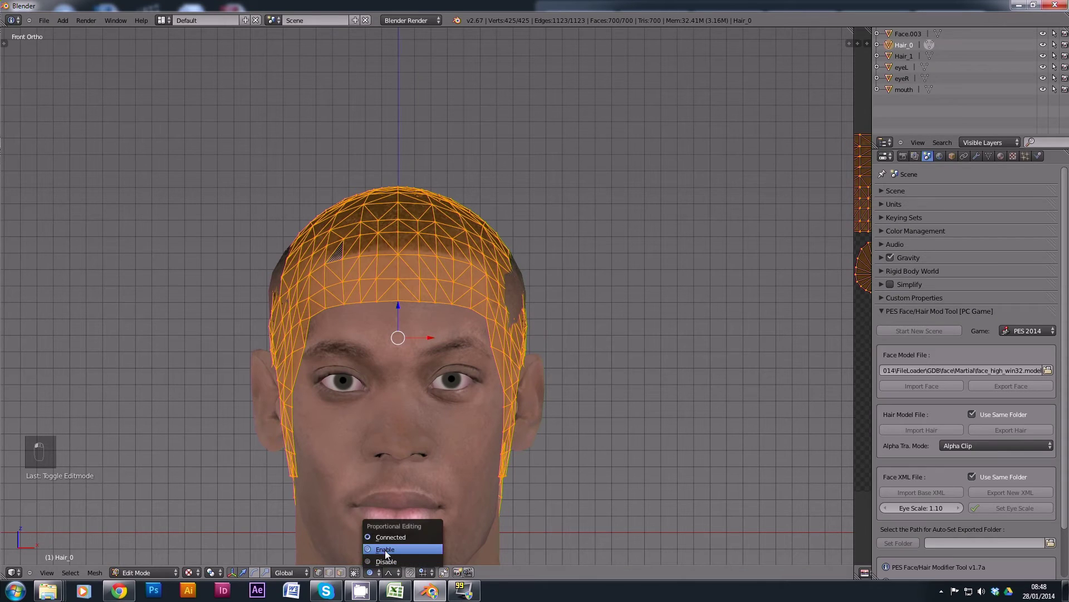
drag(293, 271, 300, 278)
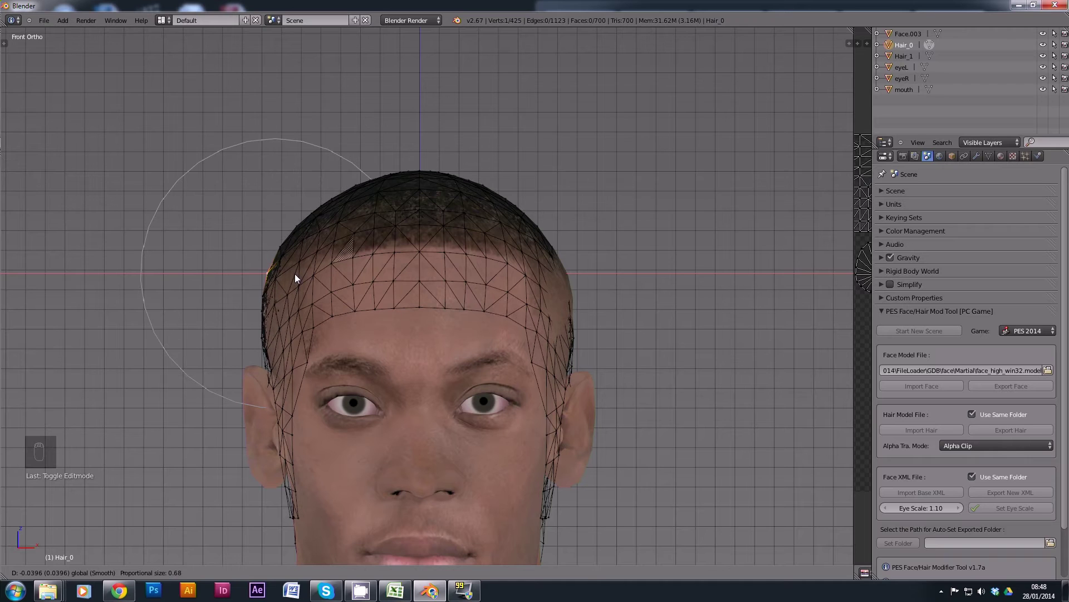
middle_click(340, 274)
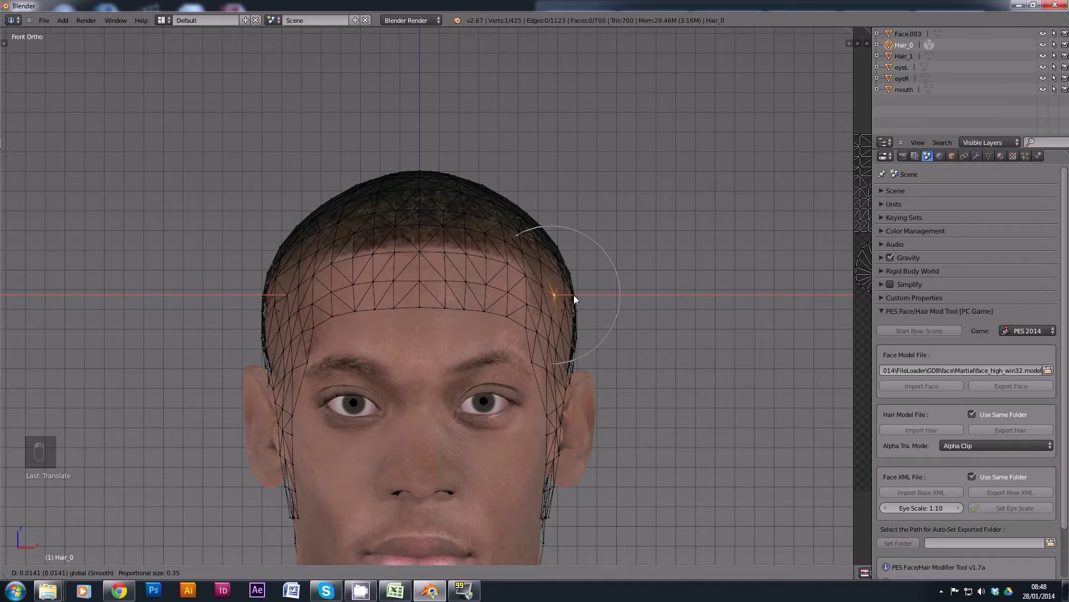
drag(551, 319, 588, 302)
Step: From the right side view, pull the front of the hair down onto the forehead and settle the top vertex on the scalp
key(KP_3)
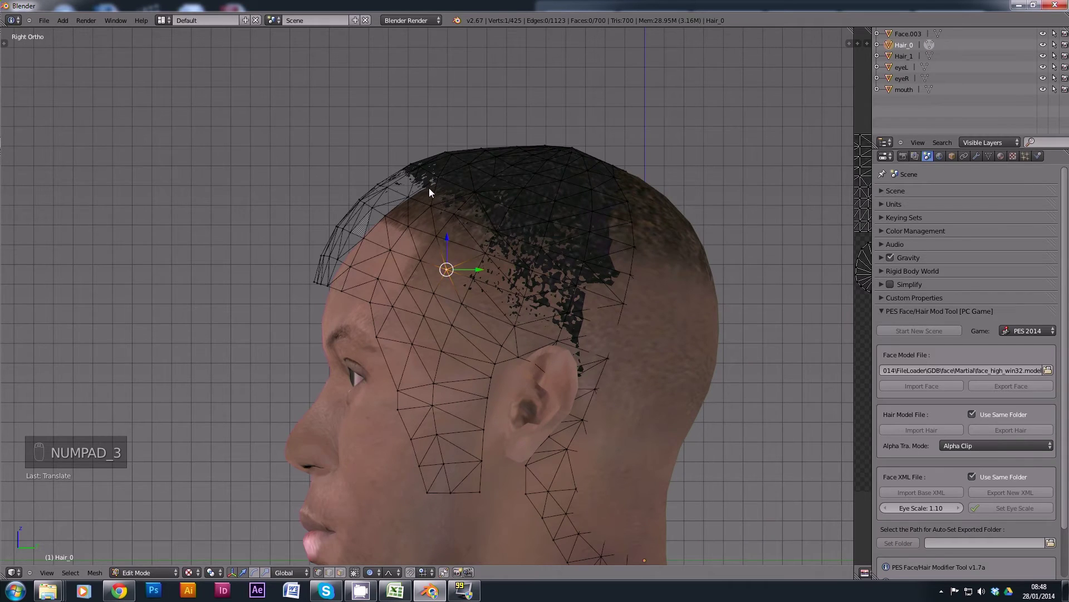
click(530, 163)
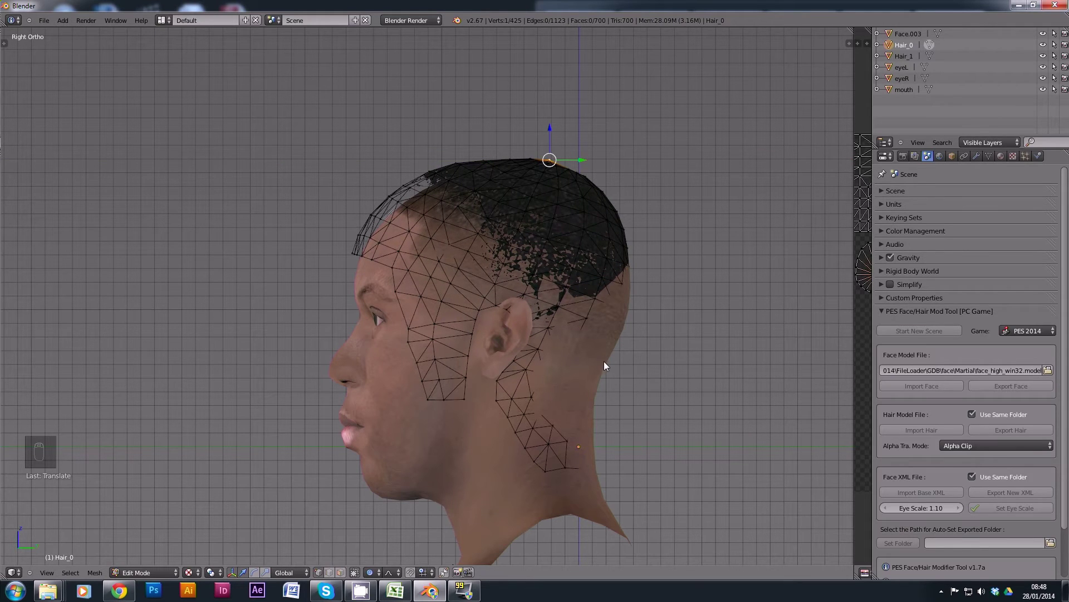
drag(629, 362, 632, 371)
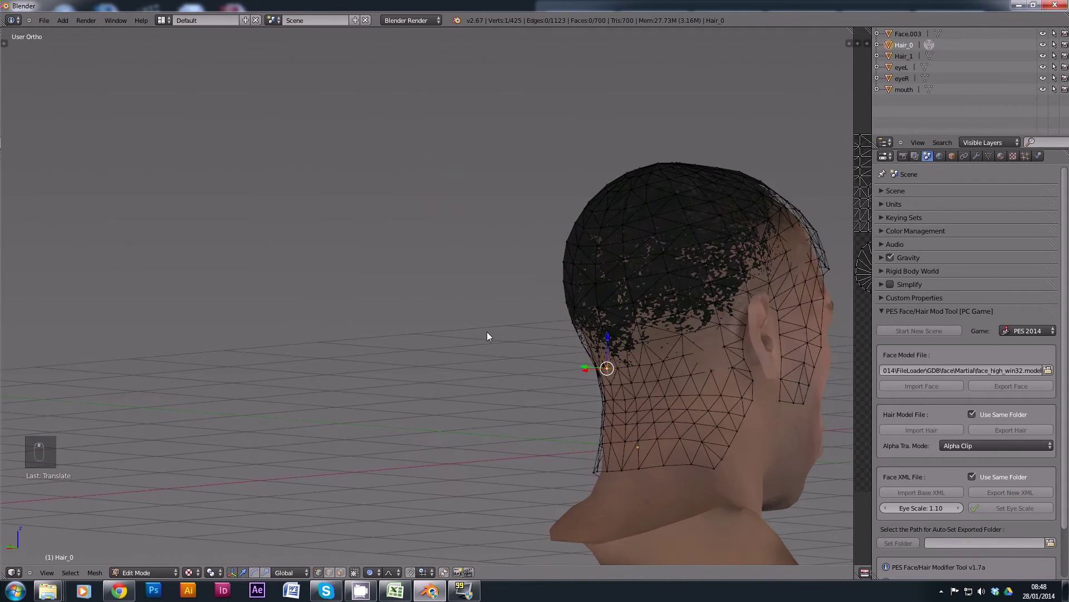
drag(577, 339, 559, 298)
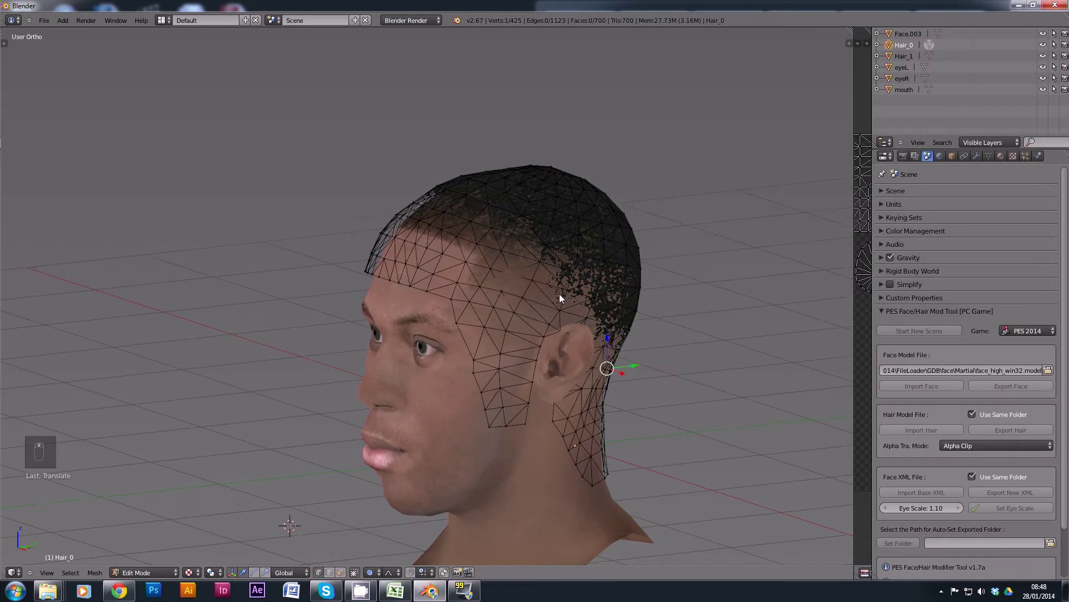
key(KP_3)
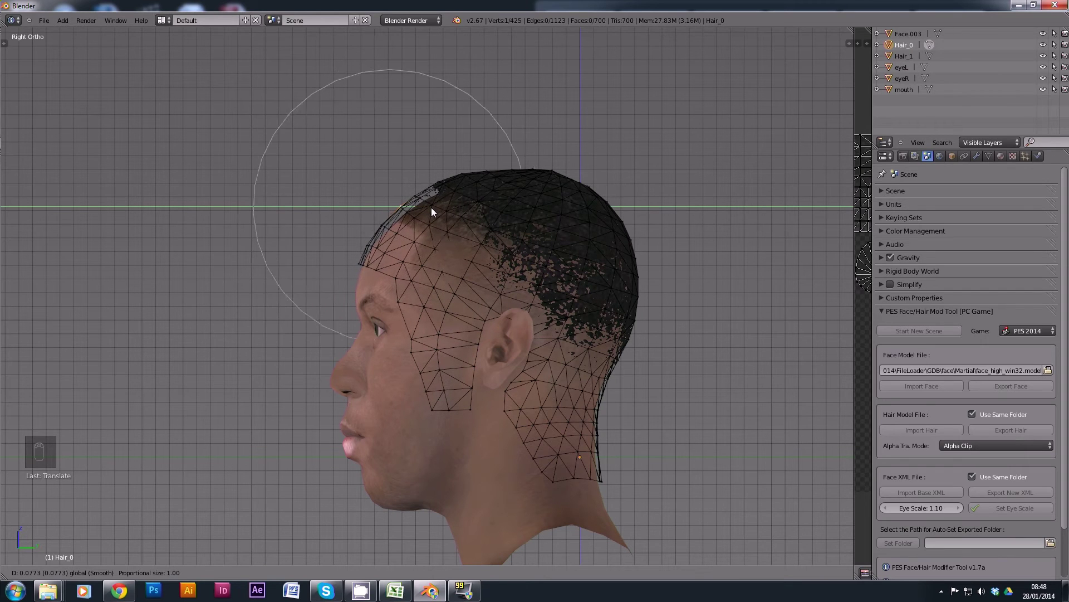
drag(433, 209, 487, 166)
click(487, 166)
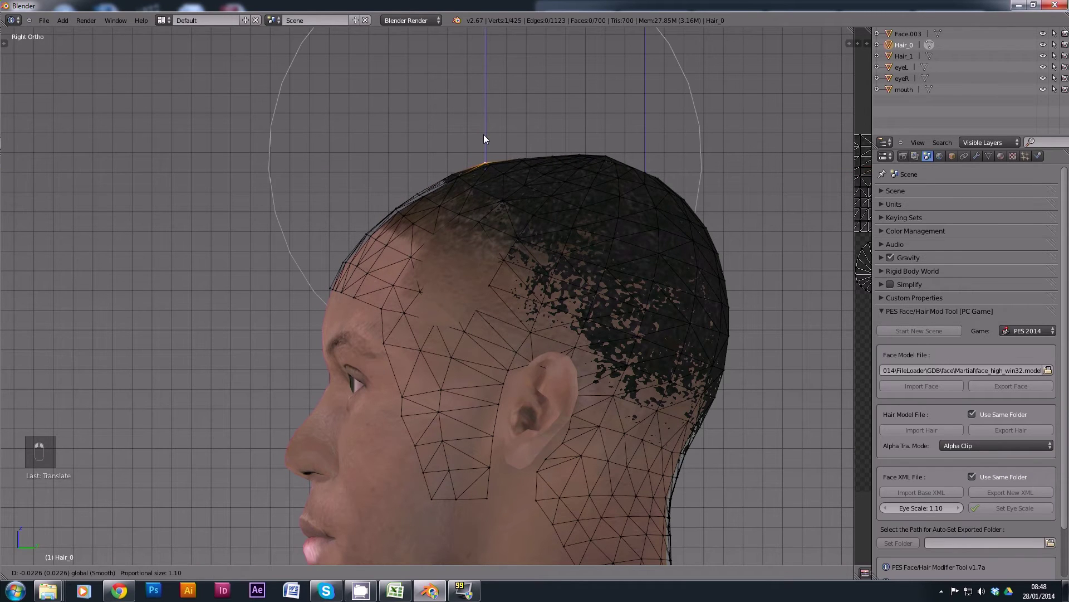
click(487, 139)
Step: Facing the front, tuck the left-temple hairline edge inward against the head
middle_click(465, 217)
click(622, 282)
click(607, 253)
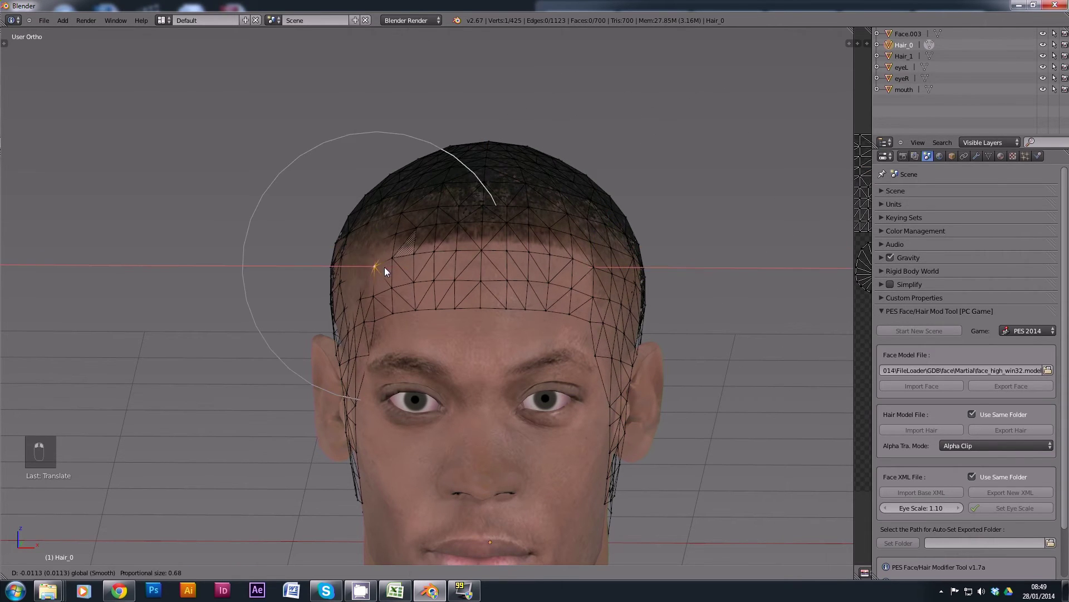
Step: Inspect the hair around the head, then pull the temple hair edge onto the scalp
middle_click(378, 275)
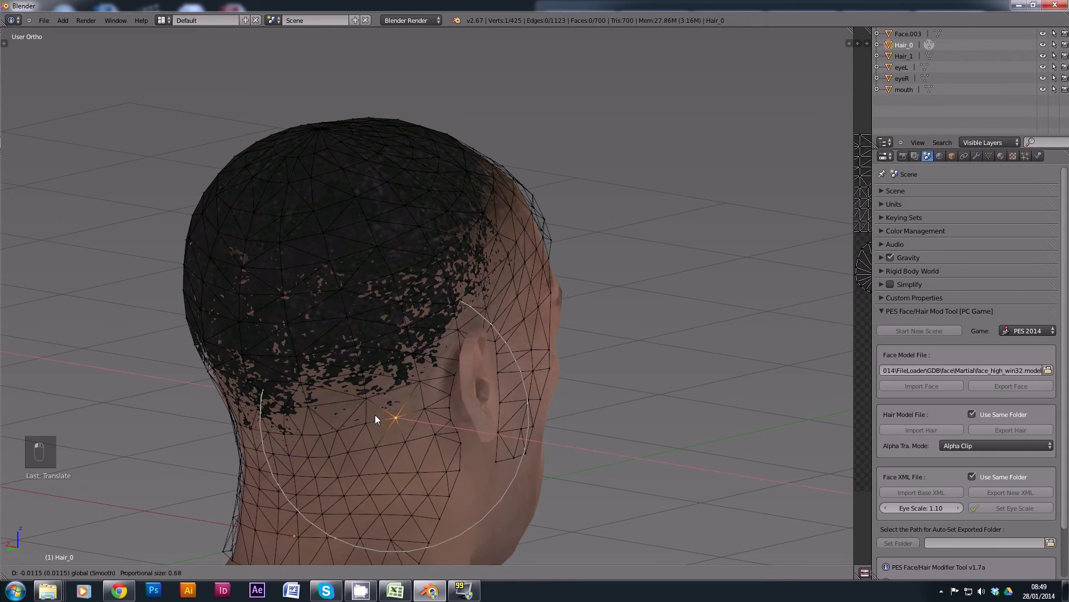
middle_click(546, 402)
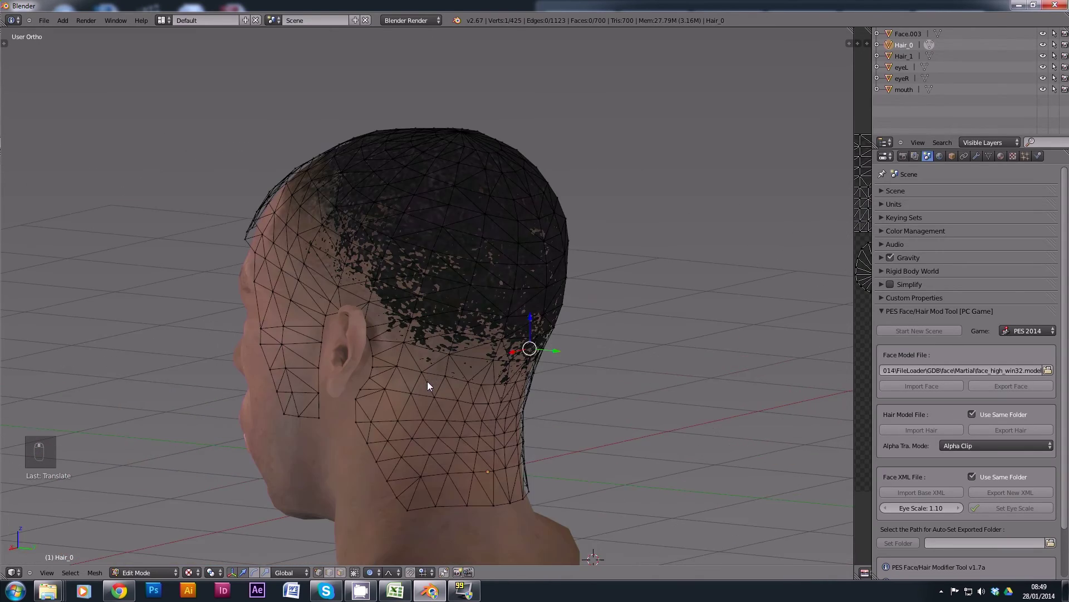
middle_click(446, 374)
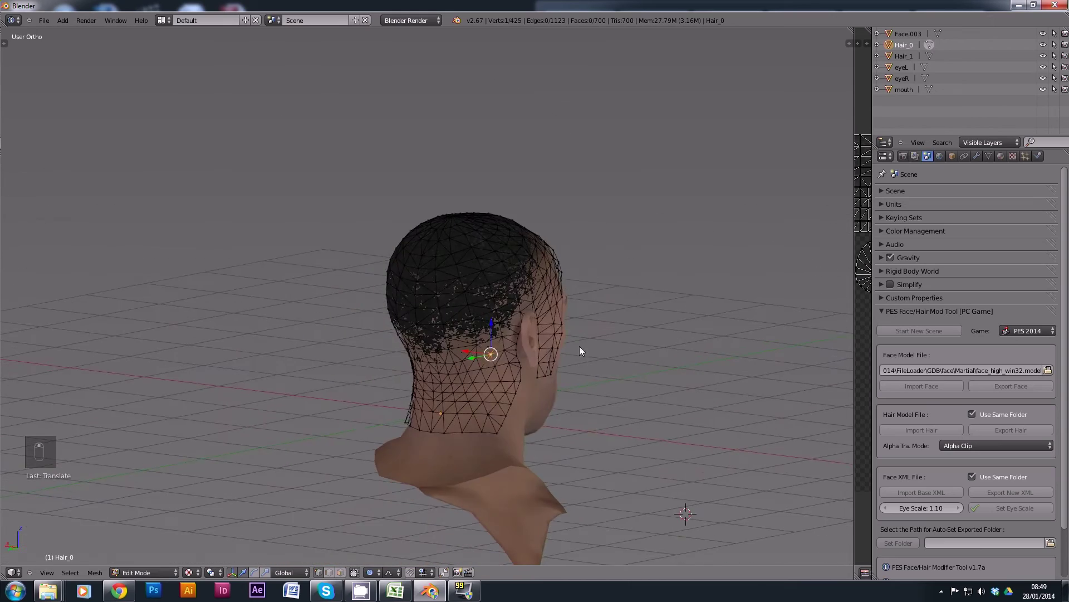
middle_click(434, 221)
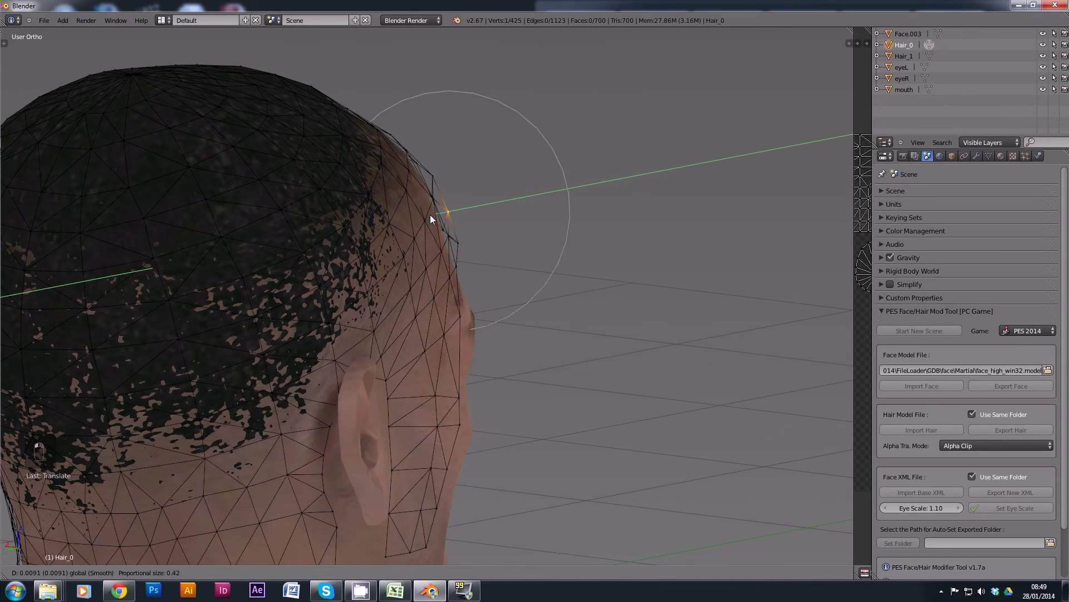
middle_click(585, 221)
middle_click(488, 232)
click(559, 146)
drag(594, 145, 575, 145)
Step: Move the forehead hairline edge onto the skin and check it from the front
middle_click(615, 225)
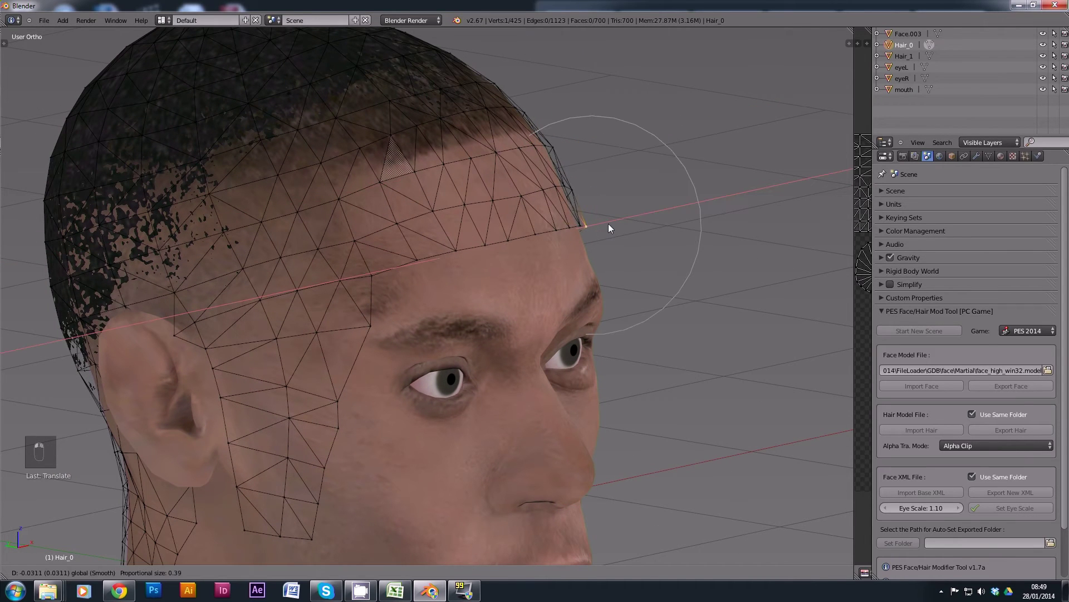
drag(596, 189, 639, 164)
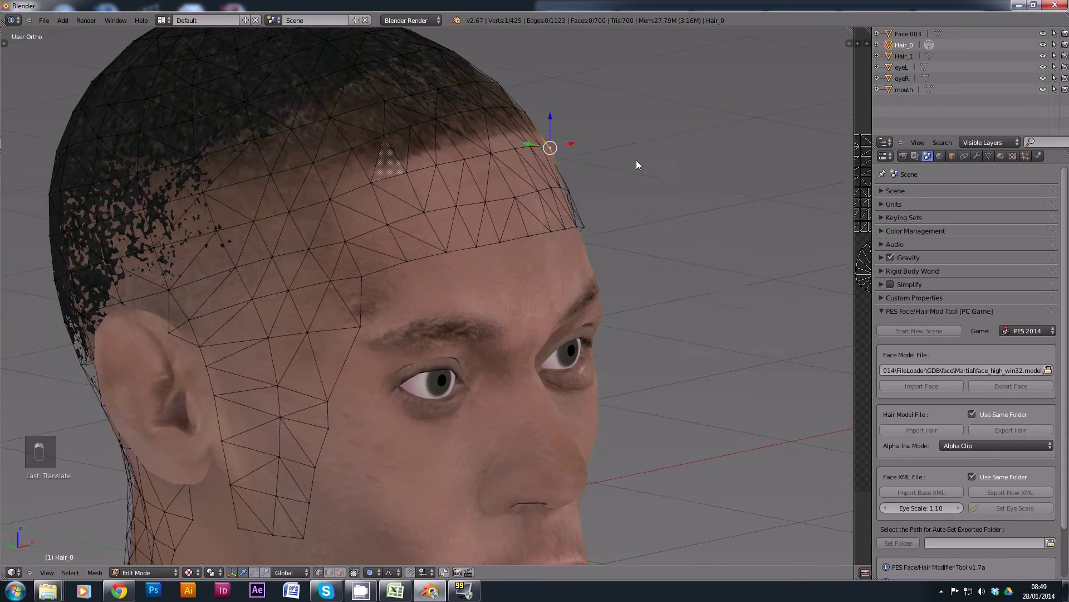
middle_click(612, 102)
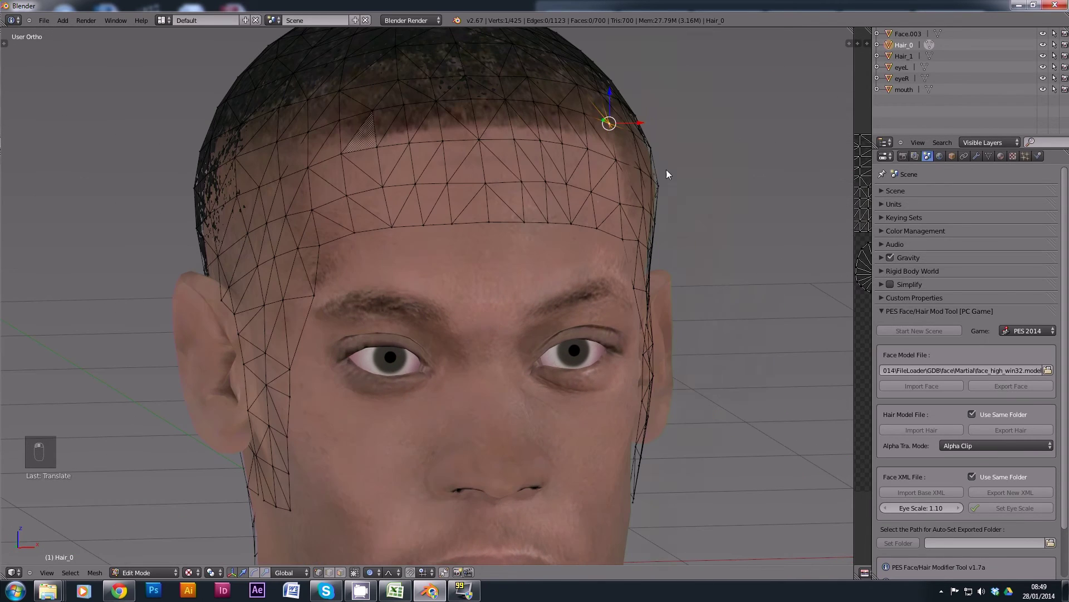
middle_click(676, 169)
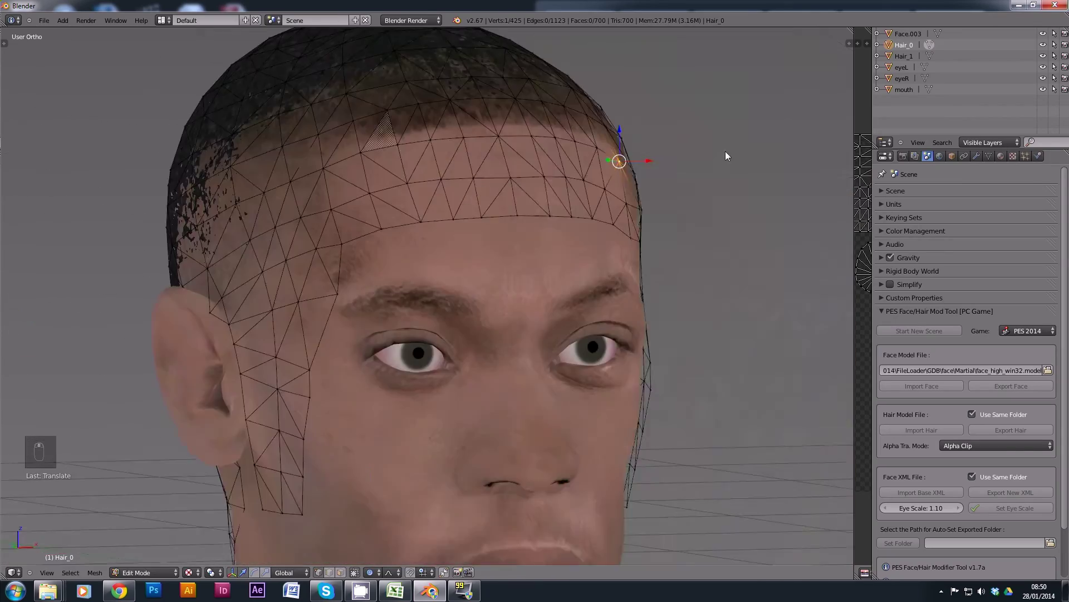
drag(458, 211, 476, 210)
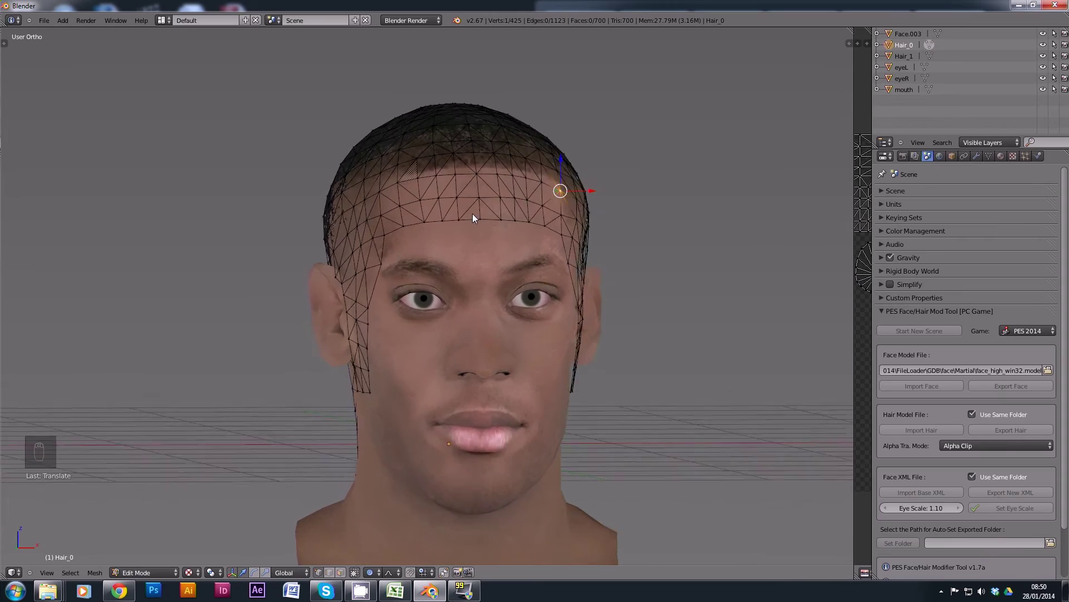
Step: From the side view, grab a top vertex and reshape the crown of the hair mesh
middle_click(441, 186)
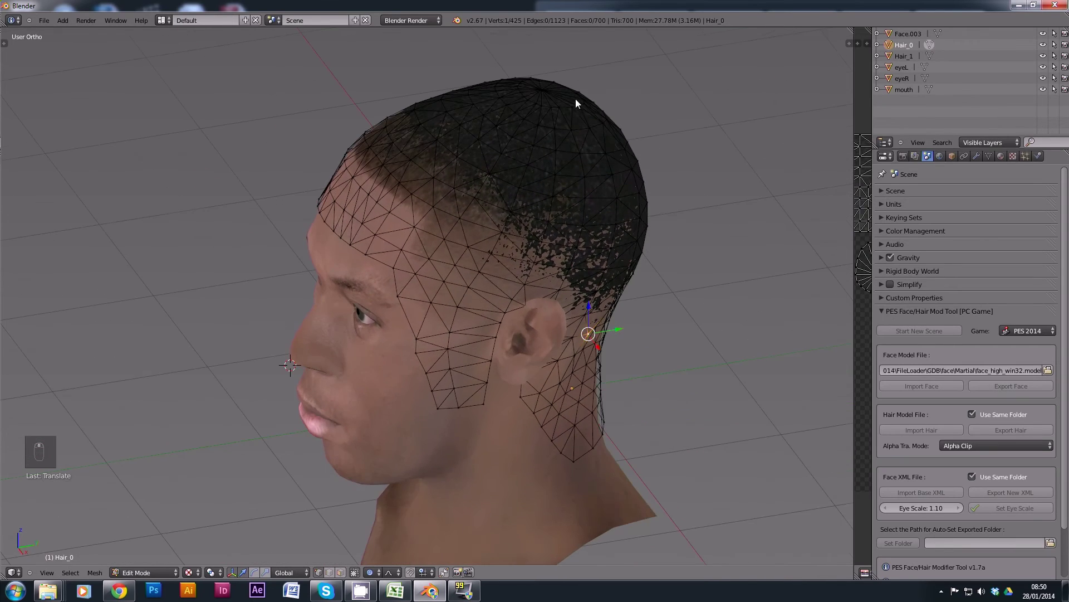
key(KP_3)
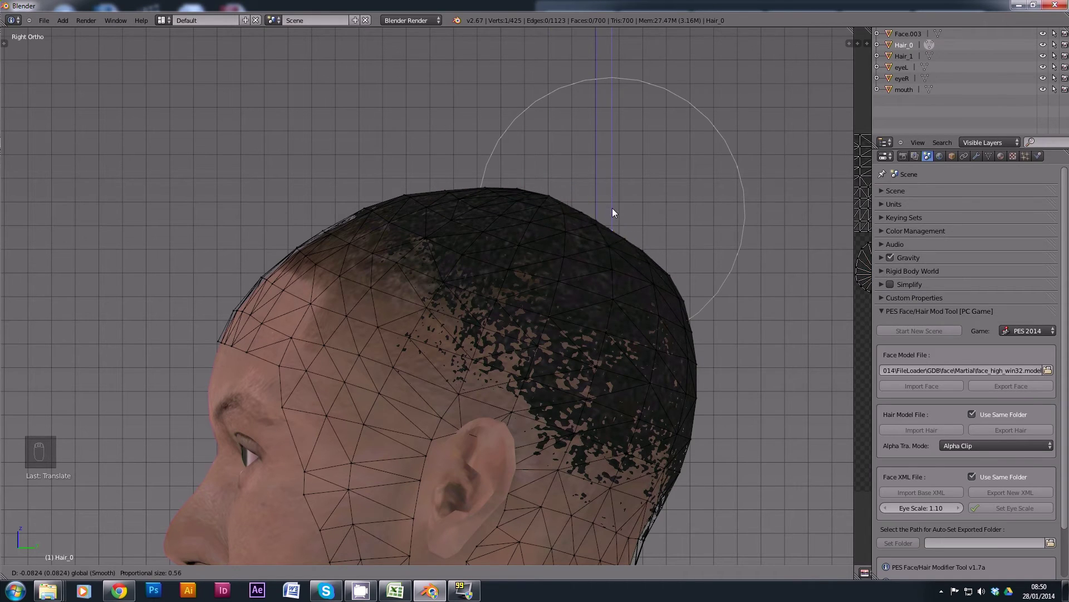
click(470, 264)
drag(474, 239, 575, 264)
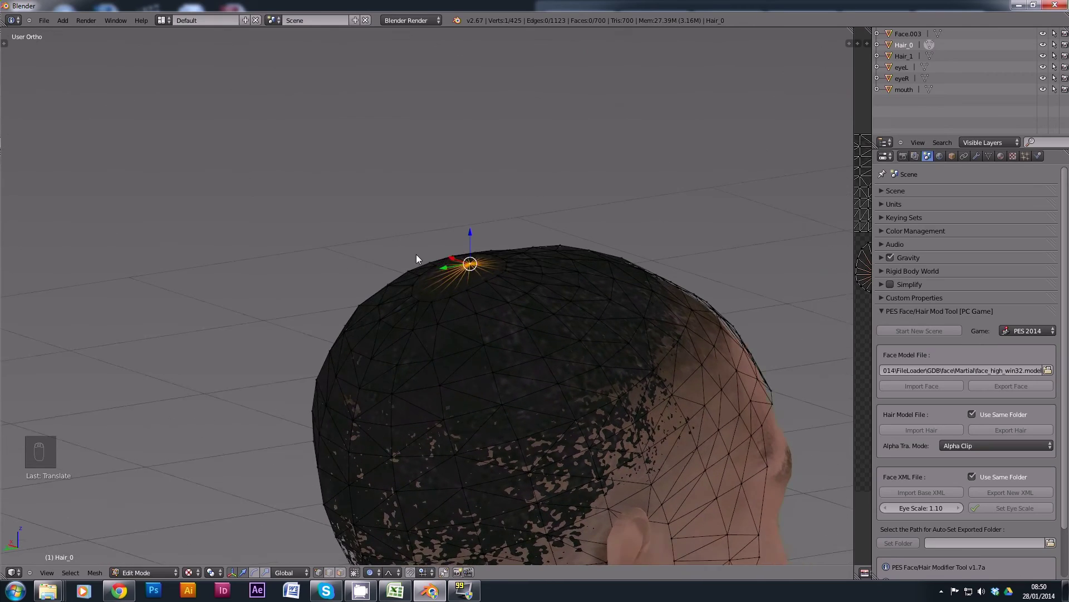
Step: Press a crown vertex down with soft falloff so the top of the hair sits lower
right_click(446, 257)
middle_click(441, 232)
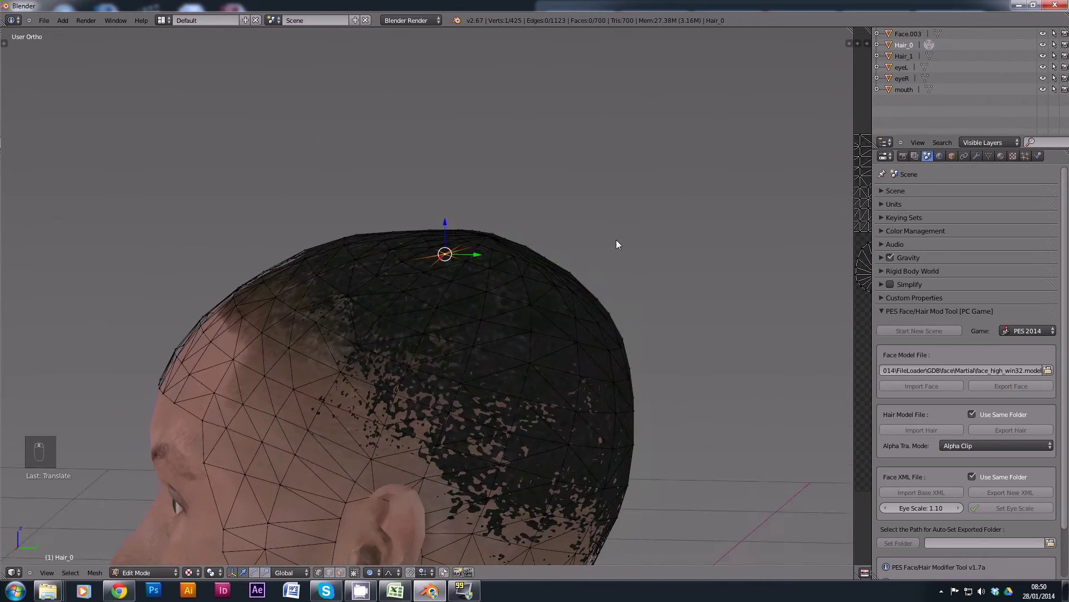
key(ctrl+z)
click(426, 236)
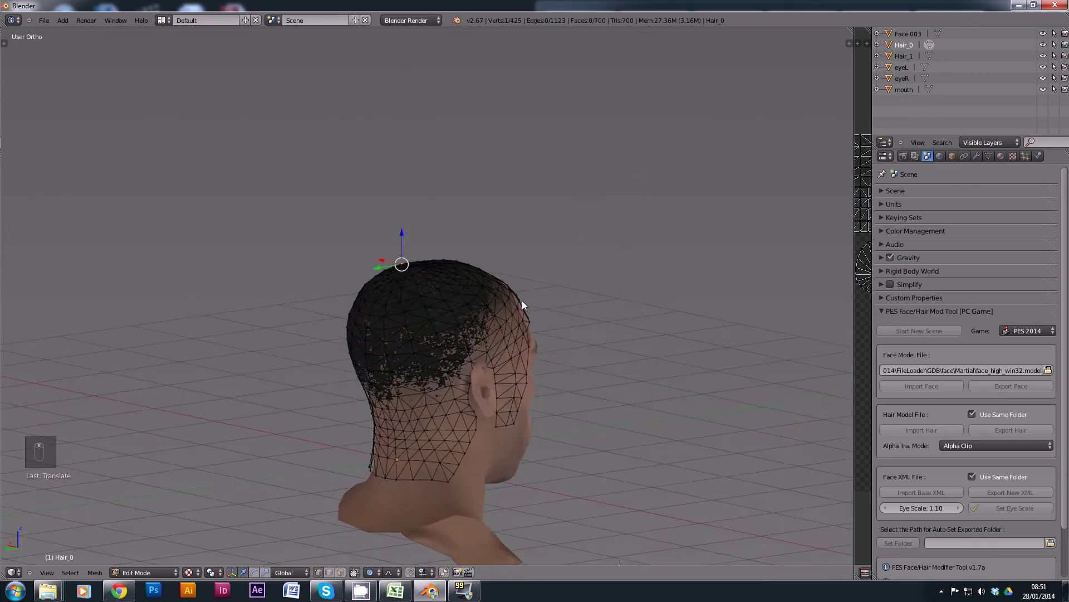
Step: Orbit around the head and move in close on the ear and temple
drag(403, 302, 513, 310)
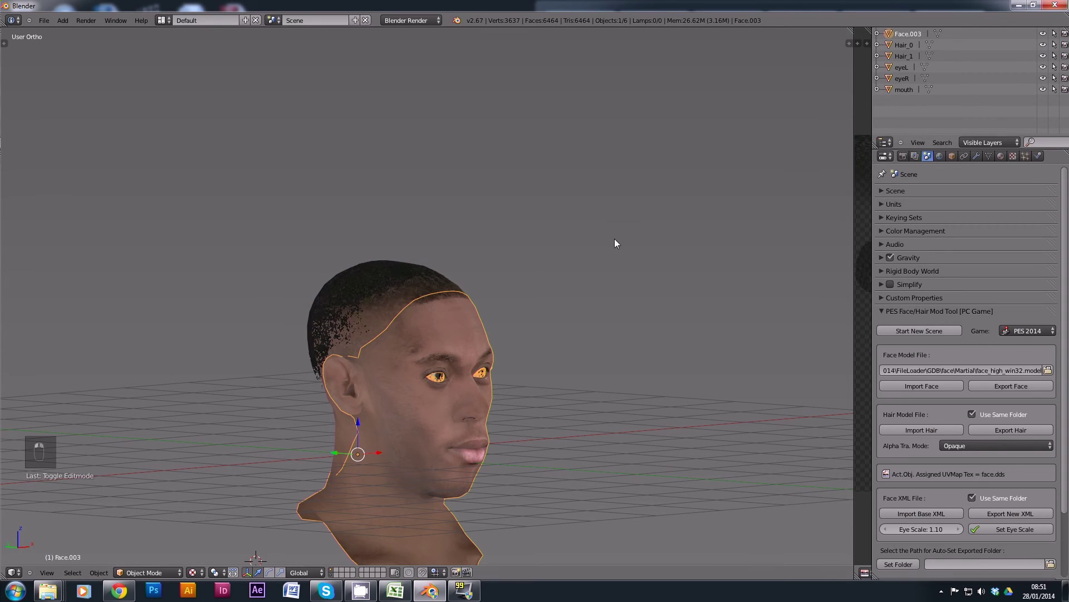
drag(266, 398, 193, 516)
Step: Reselect the hair mesh for editing and orbit to the back of the head
click(356, 350)
drag(407, 308, 447, 349)
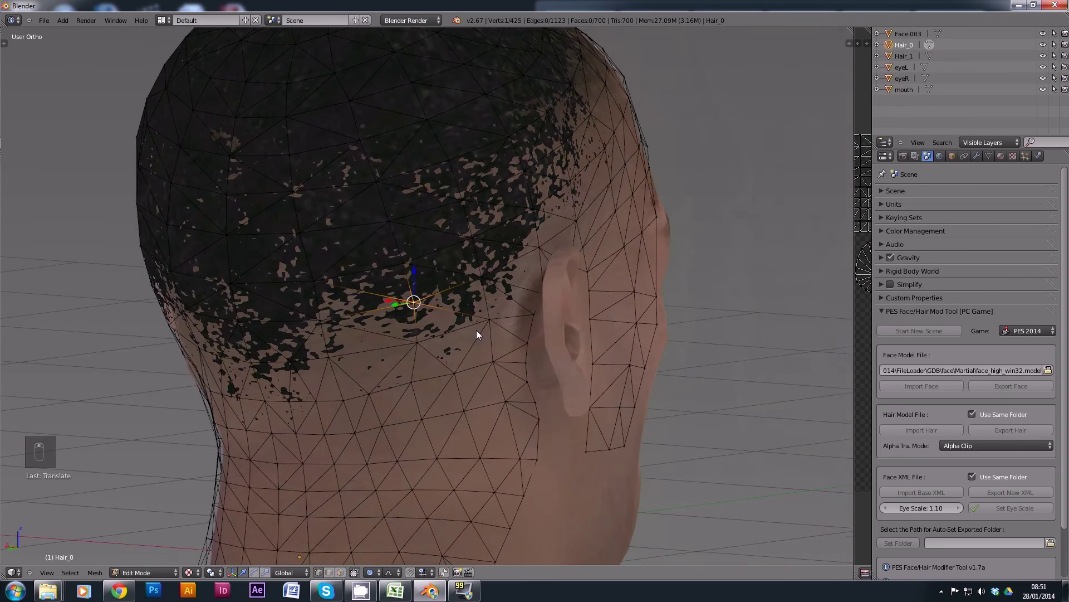